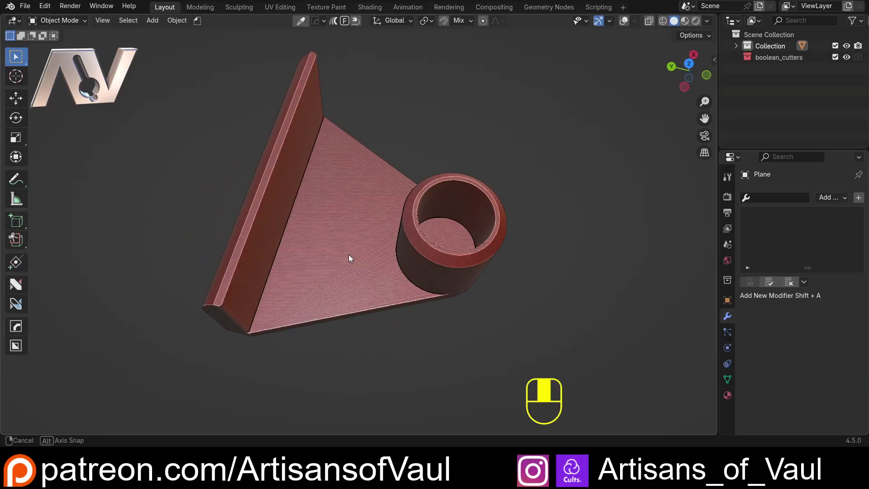
Orbit around the finished bracket to inspect its rounded end, cup and wall corner
left_click_drag(321, 277, 342, 189)
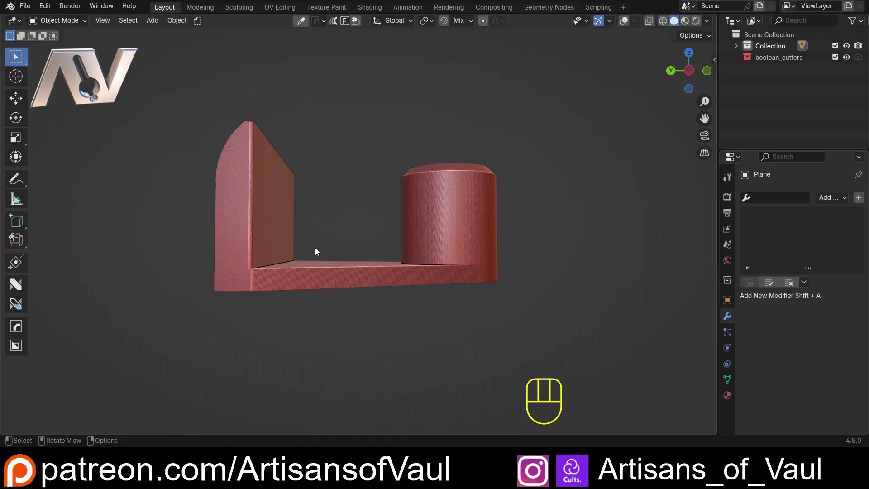
middle_click(320, 252)
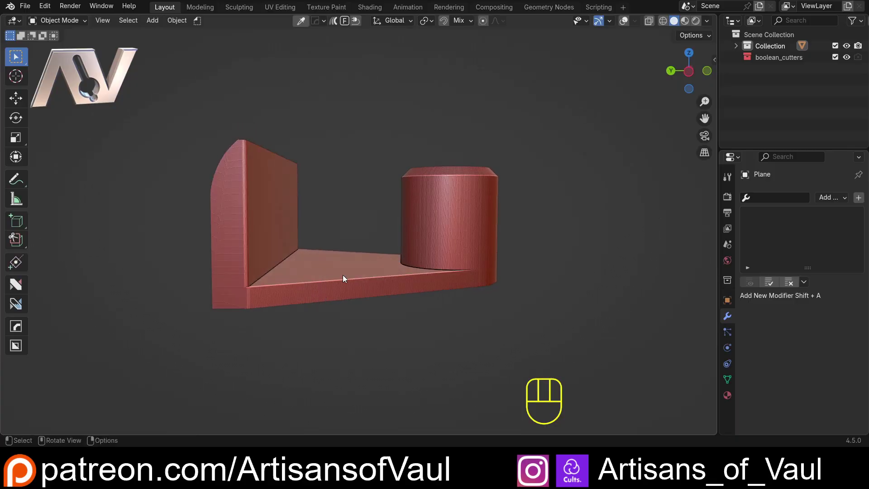
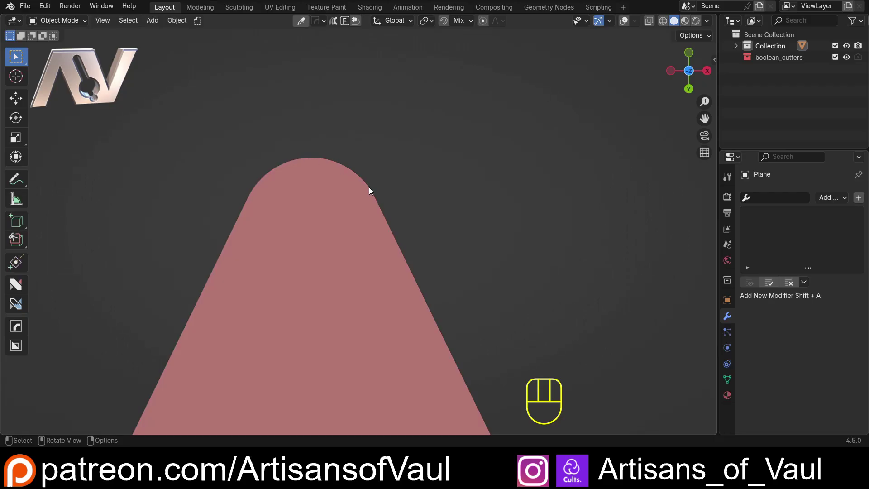
left_click_drag(287, 189, 421, 357)
left_click_drag(383, 299, 304, 192)
middle_click(196, 140)
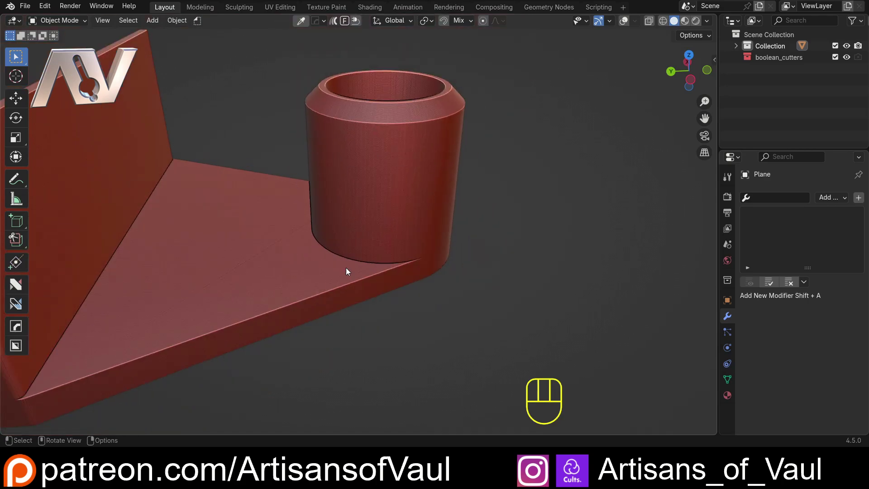
left_click_drag(273, 232, 341, 221)
left_click_drag(312, 241, 278, 239)
left_click_drag(200, 232, 298, 230)
left_click_drag(244, 251, 334, 222)
left_click_drag(276, 371, 362, 254)
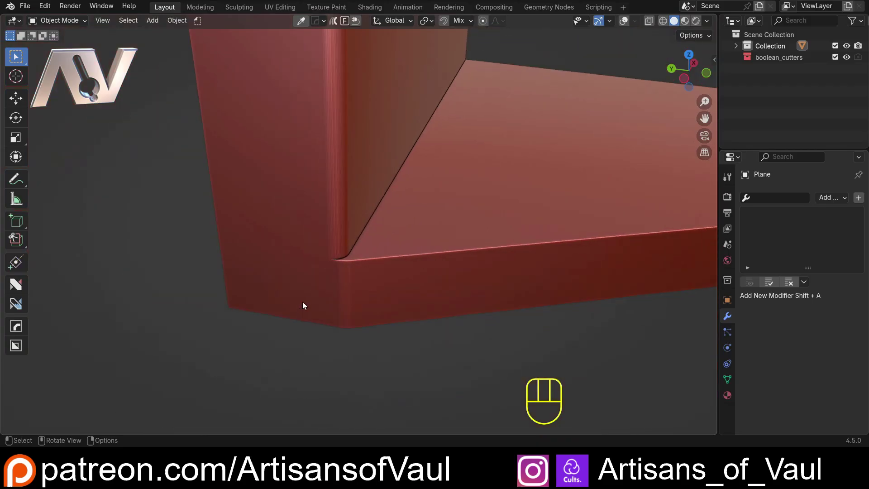
left_click_drag(407, 215, 386, 235)
middle_click(393, 235)
left_click_drag(288, 297, 297, 286)
left_click_drag(297, 285, 300, 306)
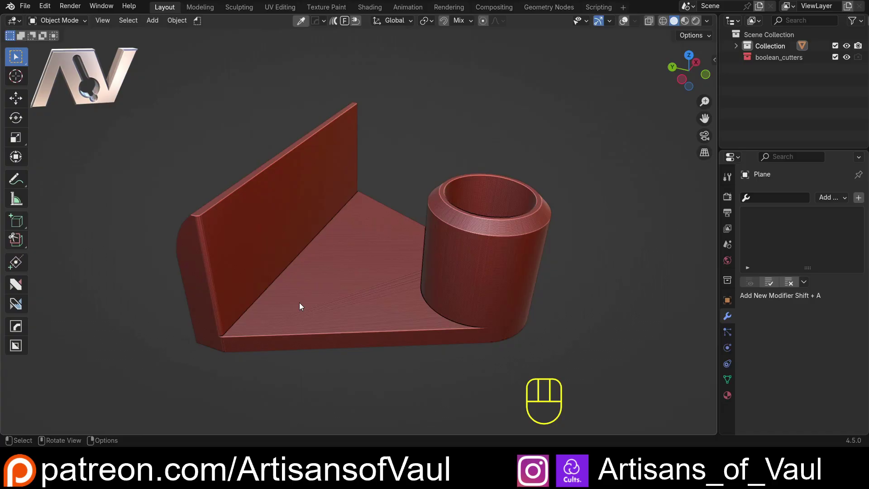
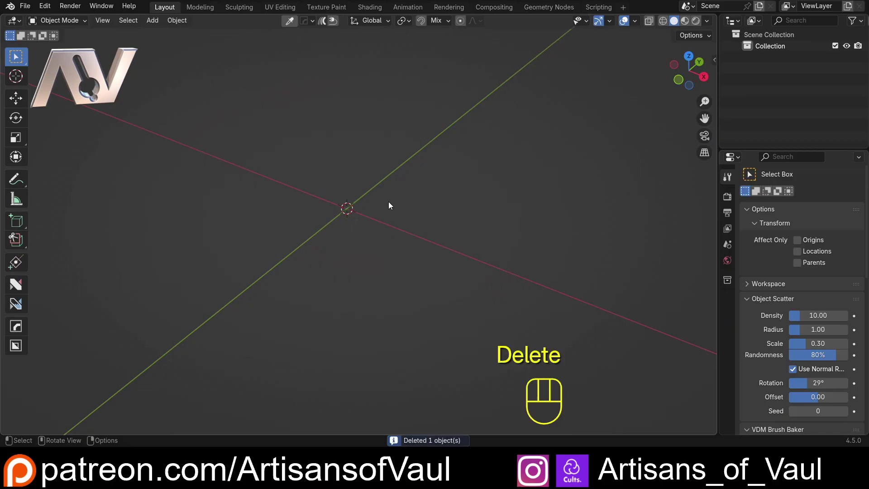
Add a mesh plane of size 10 at the origin and view it from above
left_click_drag(346, 192, 366, 232)
key("shift+a")
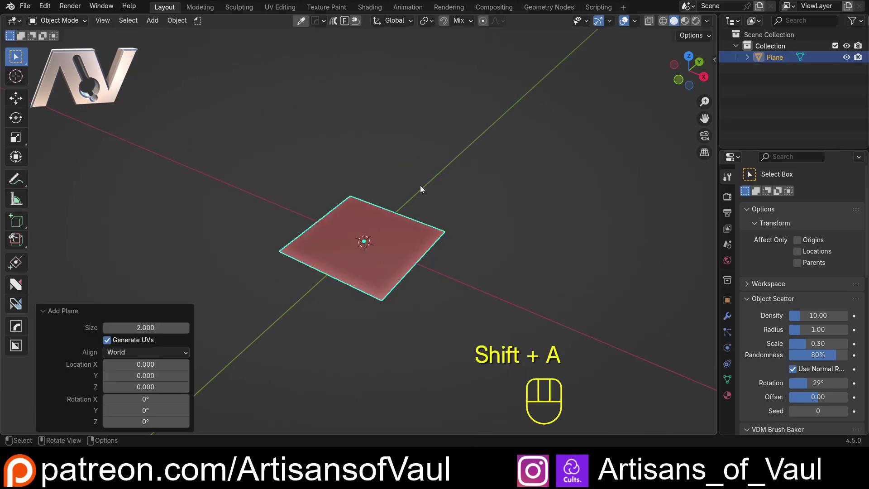
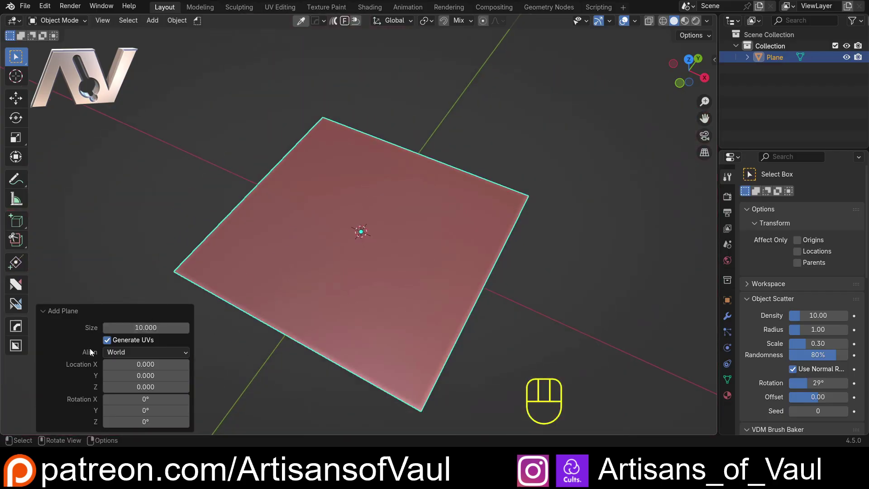
left_click_drag(332, 244, 286, 258)
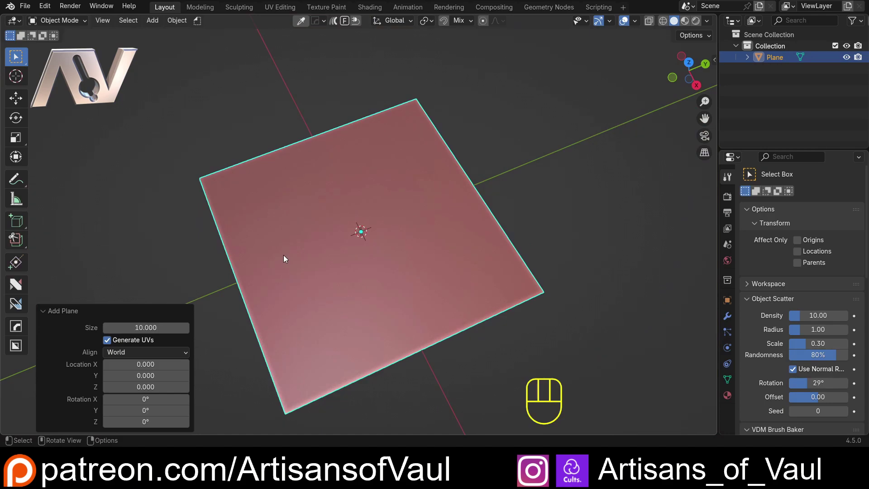
left_click_drag(318, 228, 378, 225)
left_click_drag(358, 239, 315, 231)
left_click_drag(338, 231, 361, 243)
middle_click(486, 220)
Add a 128-vertex circle of radius 17.5 with no fill and start moving it down Y
key("shift+a")
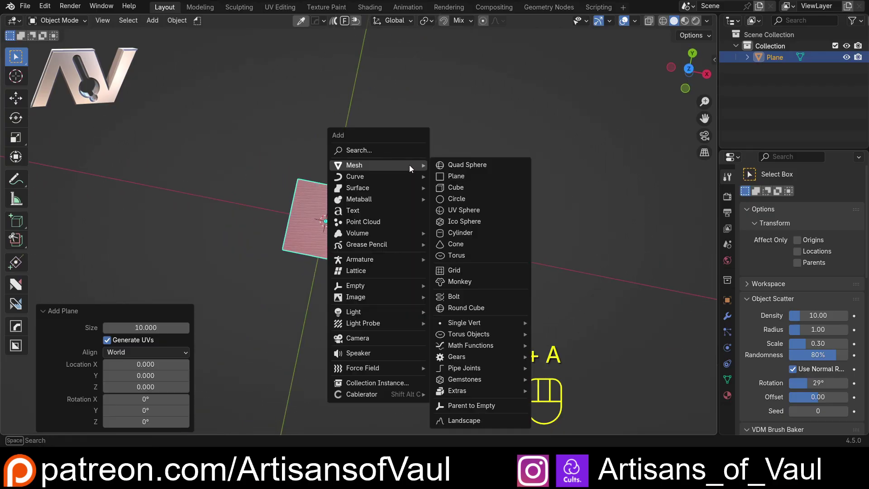
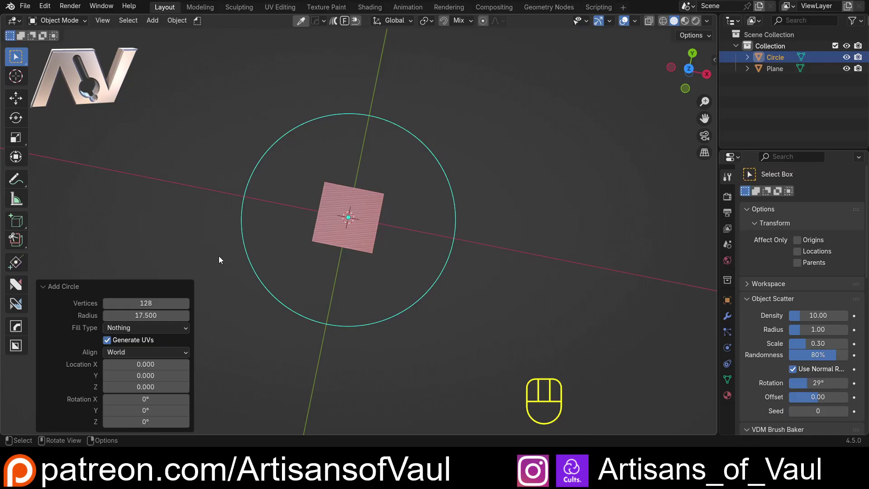
left_click(691, 71)
left_click_drag(447, 178, 433, 109)
key("g")
key("y")
left_click_drag(412, 308, 376, 202)
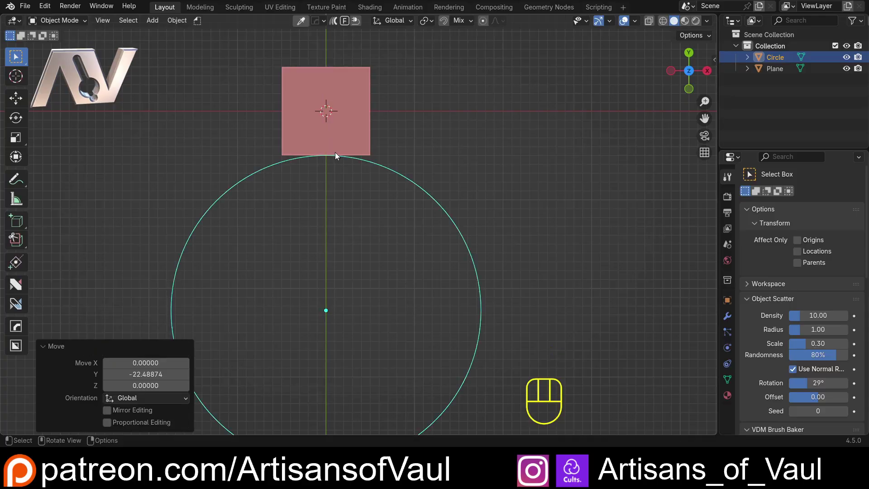
middle_click(353, 229)
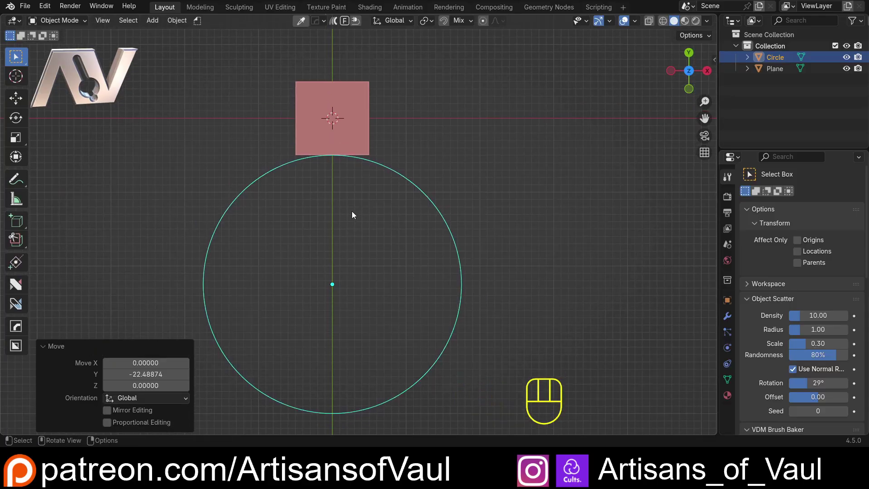
Move the circle to about -30 on the Y axis, below the plane
key("g")
key("y")
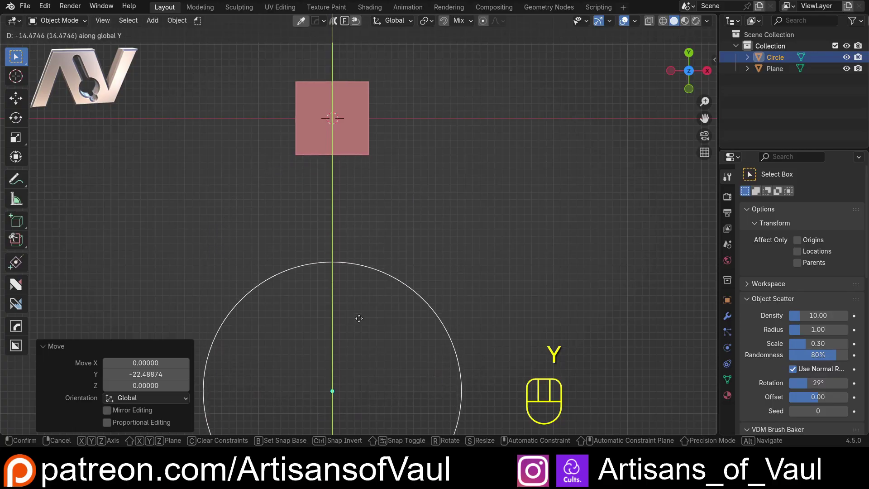
left_click(364, 326)
left_click_drag(362, 283, 365, 223)
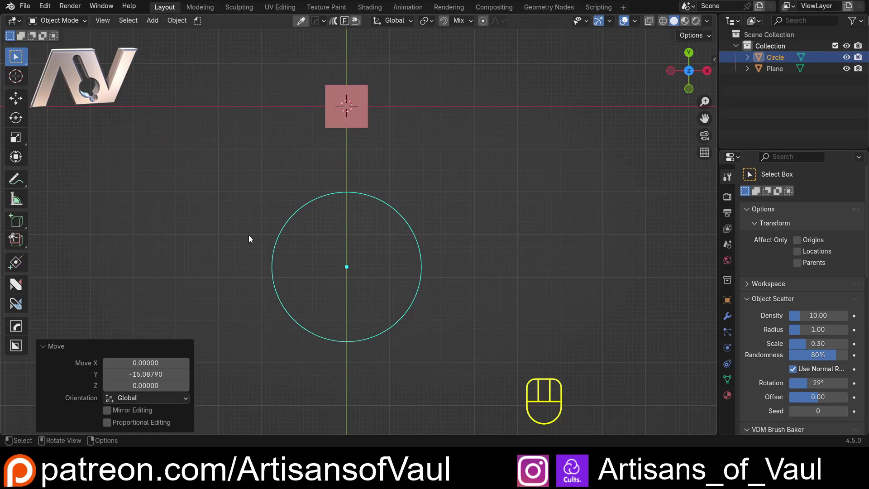
key("g")
key("y")
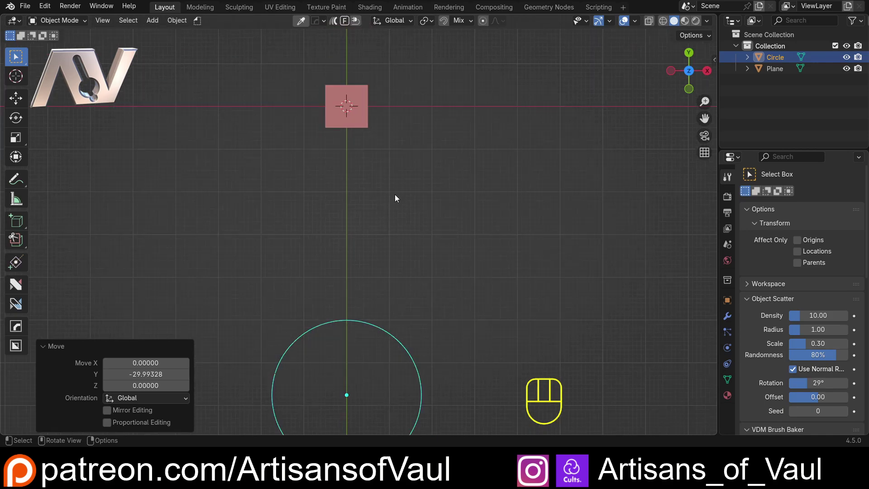
Orbit into a perspective view and select the plane
left_click_drag(339, 183, 352, 228)
left_click_drag(350, 264, 448, 230)
left_click_drag(324, 293, 354, 245)
left_click_drag(322, 280, 413, 128)
left_click(353, 204)
left_click(218, 253)
Scale the plane 10 times along X into a long narrow strip
left_click_drag(283, 235, 215, 263)
left_click_drag(253, 273, 310, 208)
key("s")
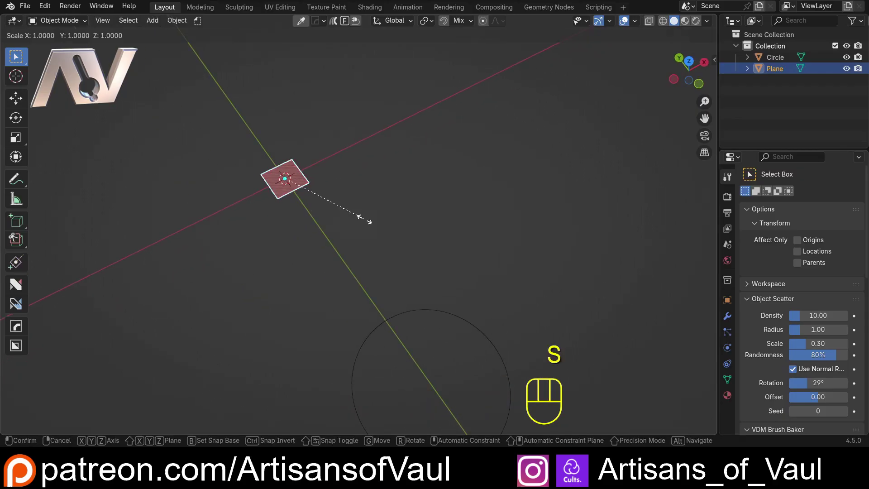
key("x")
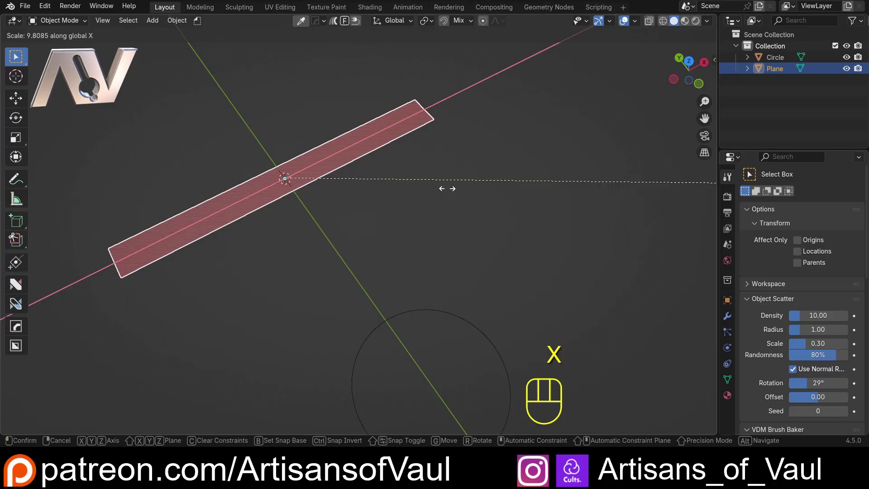
key("KP_1")
key("KP_0")
key("Return")
Select the circle and orbit around it
left_click_drag(337, 208, 425, 167)
left_click_drag(378, 193, 329, 205)
left_click(403, 208)
left_click_drag(387, 213, 352, 304)
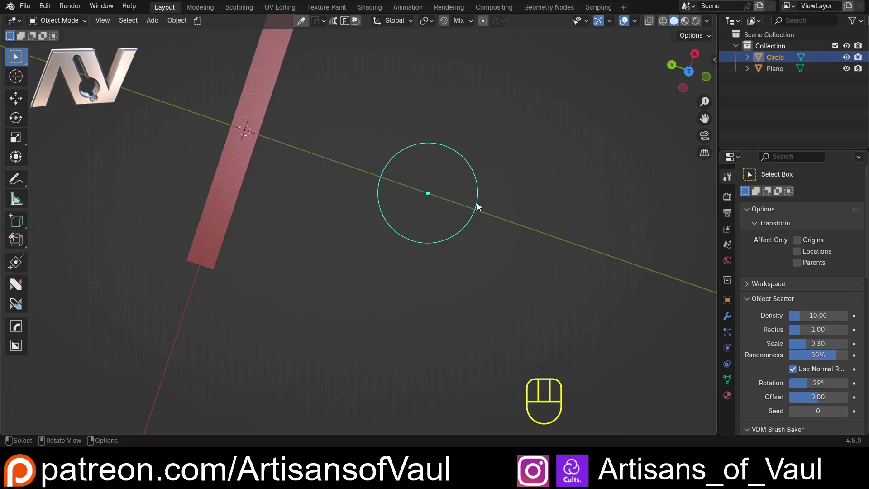
left_click_drag(321, 100, 317, 127)
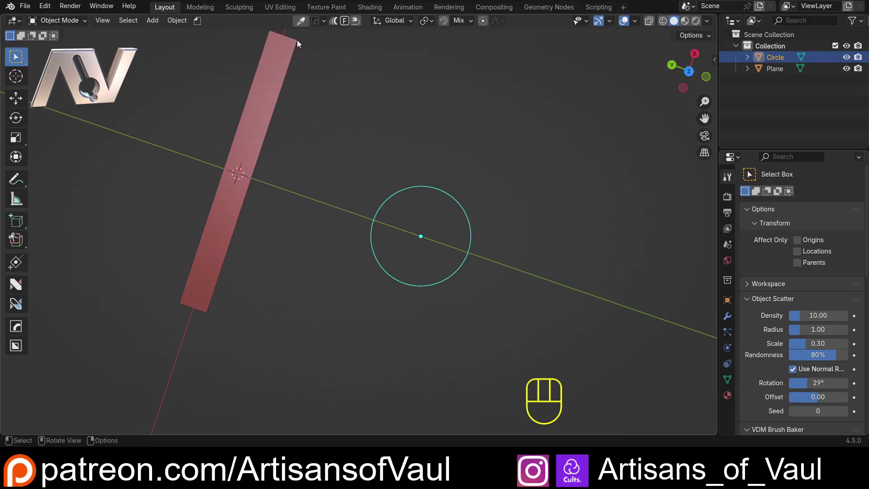
left_click_drag(446, 245, 408, 210)
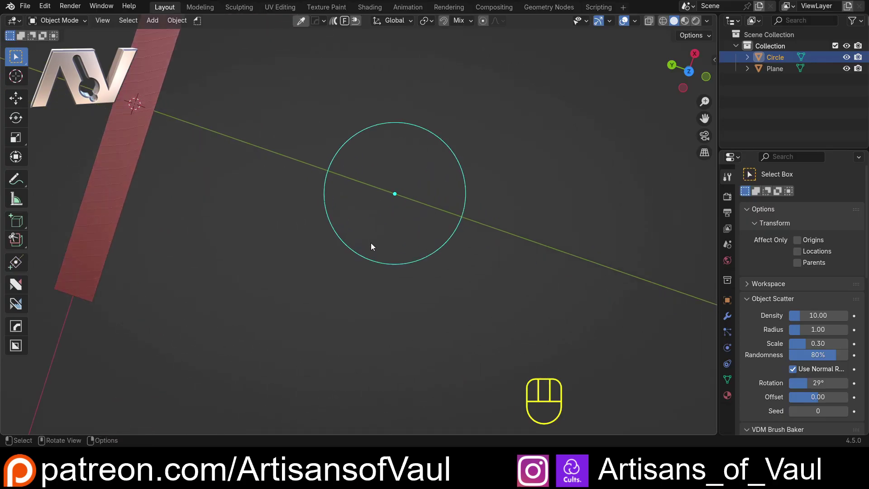
left_click_drag(357, 255, 372, 224)
left_click(361, 247)
Toggle the circle in and out of Edit Mode, selecting all and filling, then return to Object Mode
key("Tab")
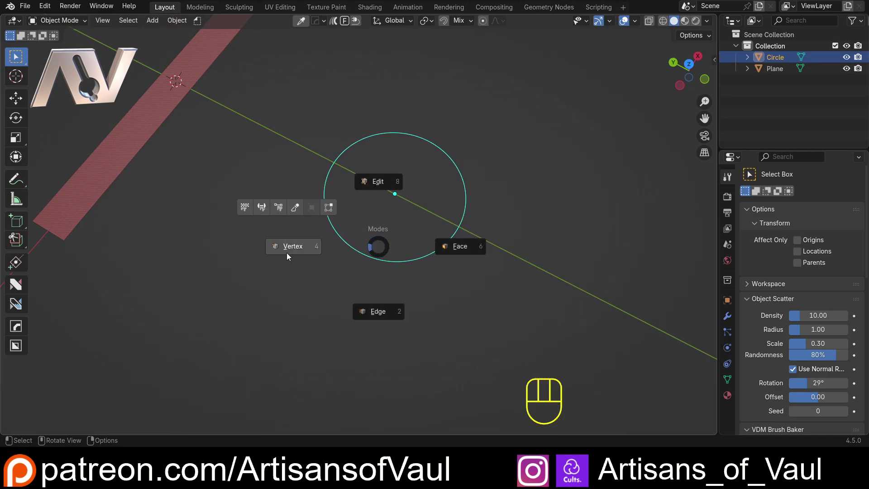
key("Tab")
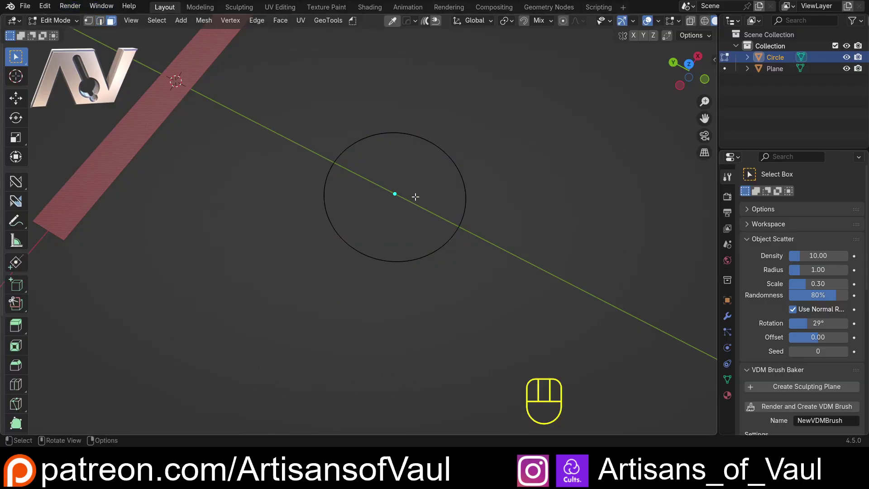
key("Tab")
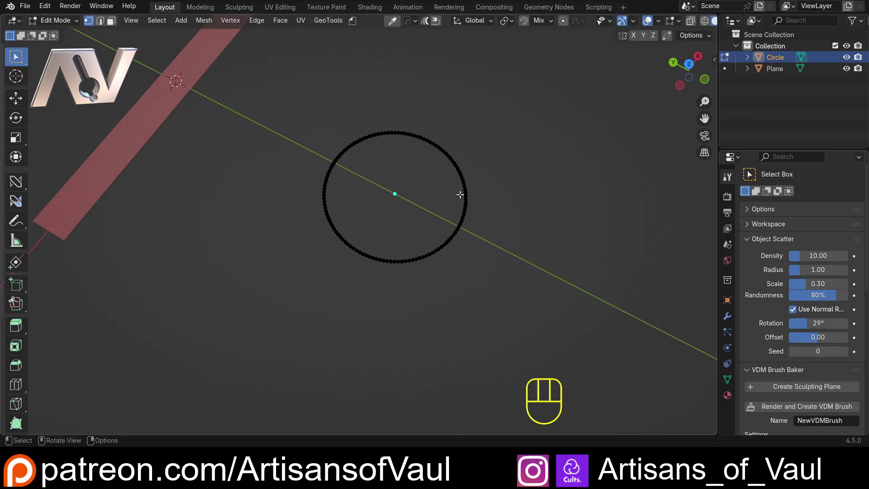
left_click_drag(380, 180, 408, 166)
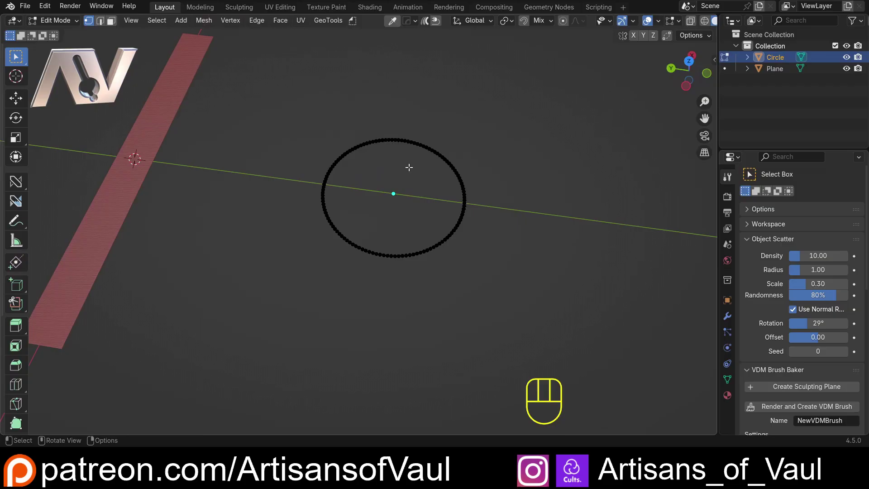
key("a")
key("f")
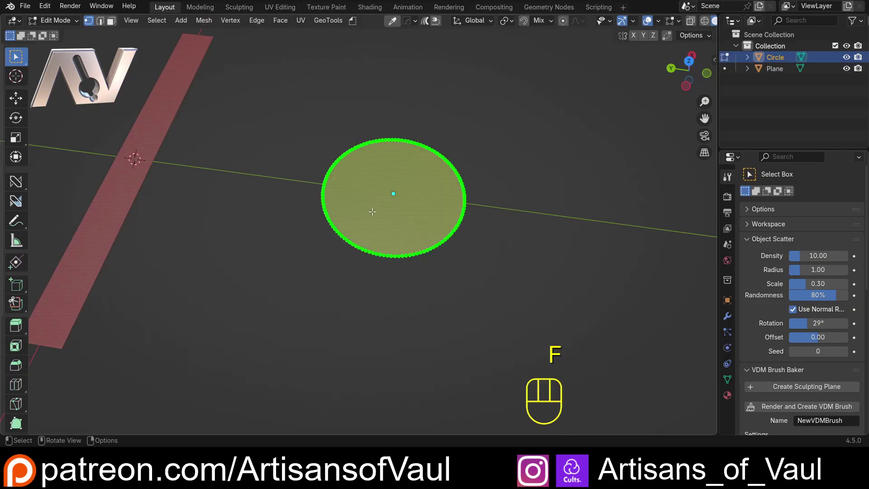
key("Tab")
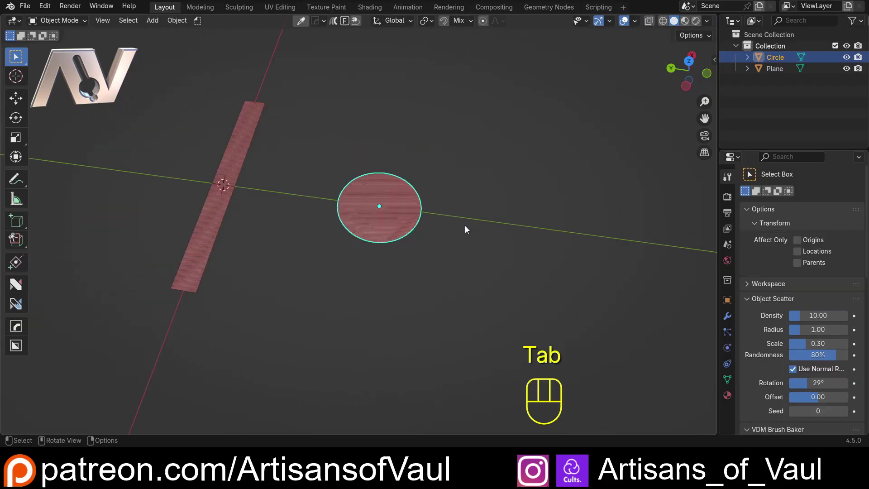
left_click_drag(456, 226, 469, 191)
left_click_drag(462, 199, 431, 212)
Duplicate the circle about 73 units up Z and hide the copy Circle.001 in the Outliner
key("shift+d")
key("z")
left_click_drag(384, 131, 444, 192)
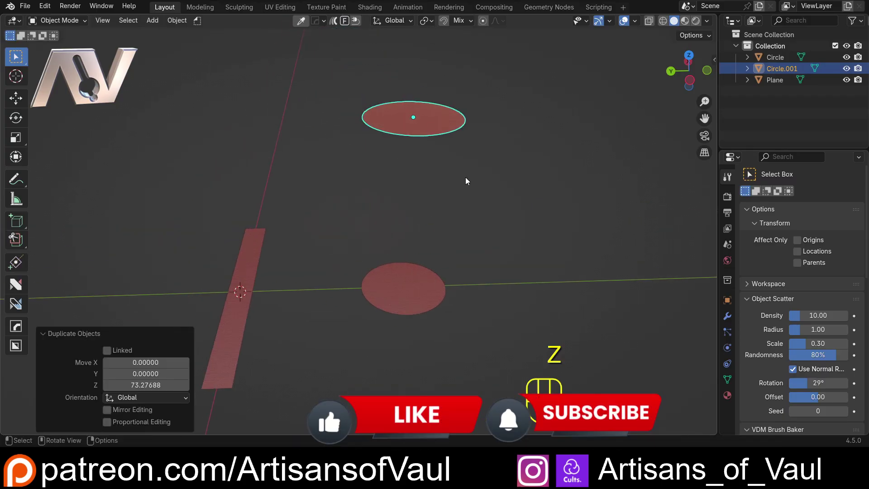
left_click(693, 86)
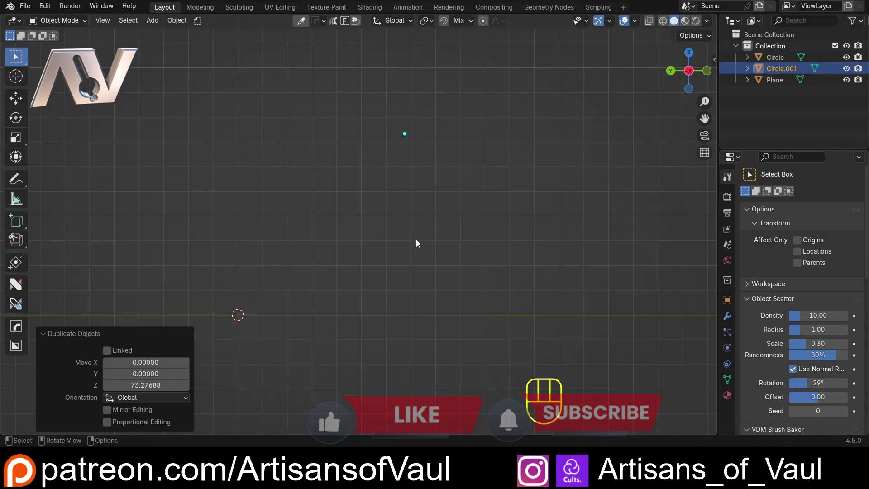
left_click_drag(427, 192, 427, 219)
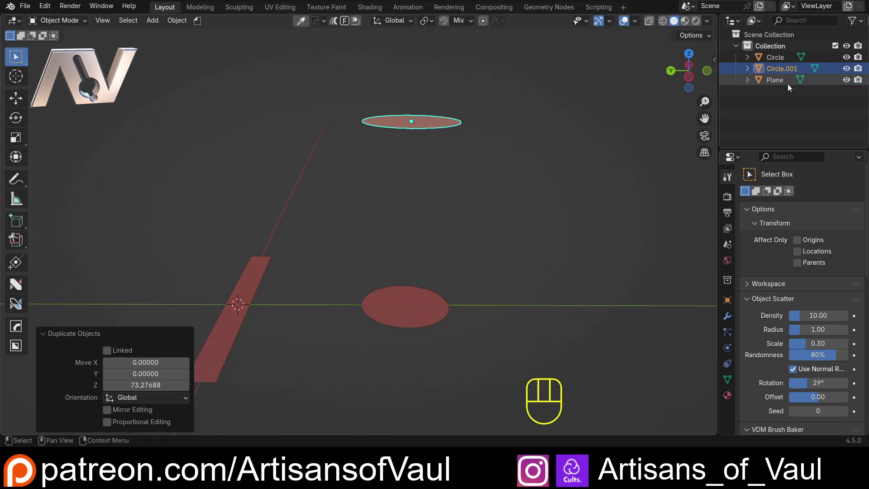
left_click(850, 68)
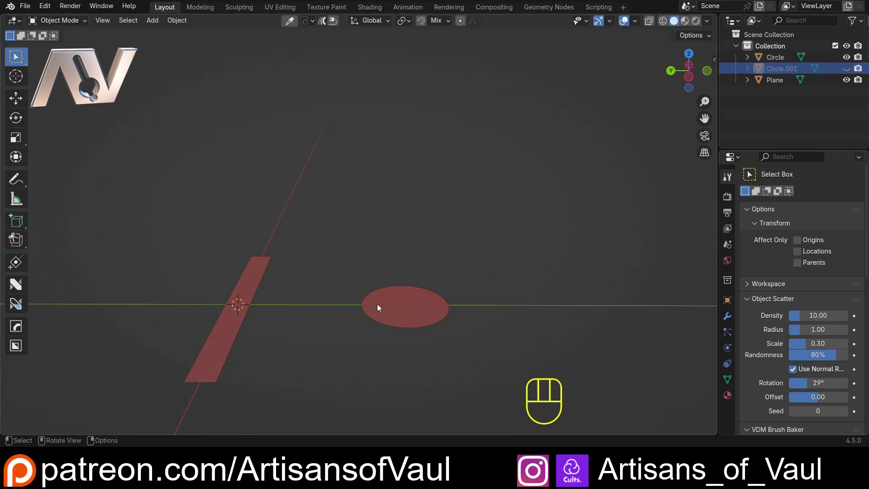
left_click_drag(396, 293, 372, 349)
left_click_drag(370, 341, 417, 276)
Join the circle and the strip into one object with Ctrl+J and enter Edit Mode
left_click(447, 283)
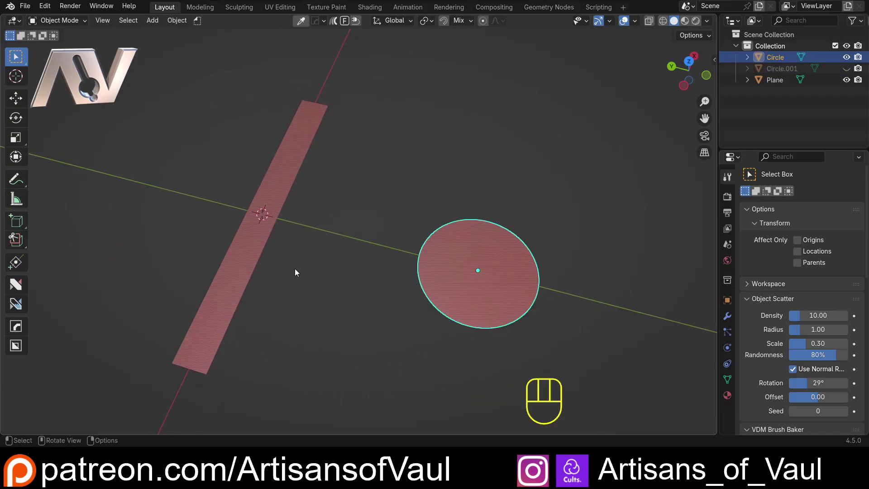
left_click(266, 230)
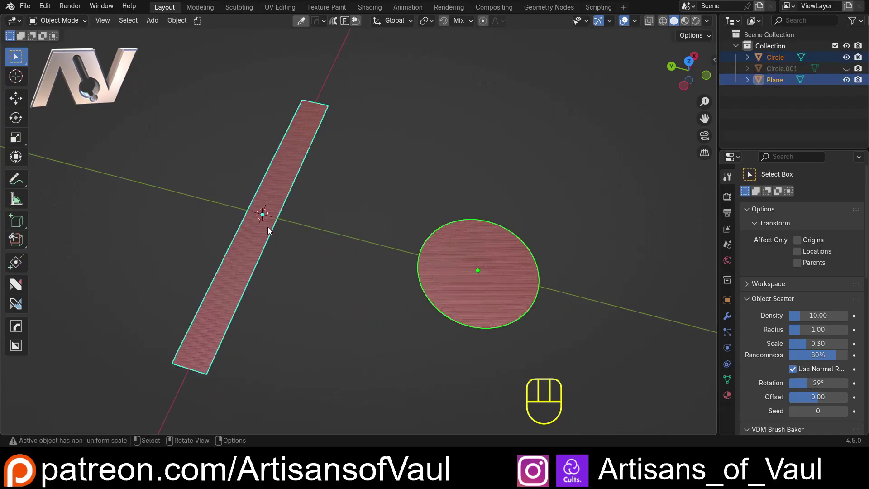
key("ctrl+j")
key("Tab")
left_click_drag(336, 307, 322, 278)
left_click_drag(194, 347, 205, 343)
left_click_drag(329, 328, 332, 350)
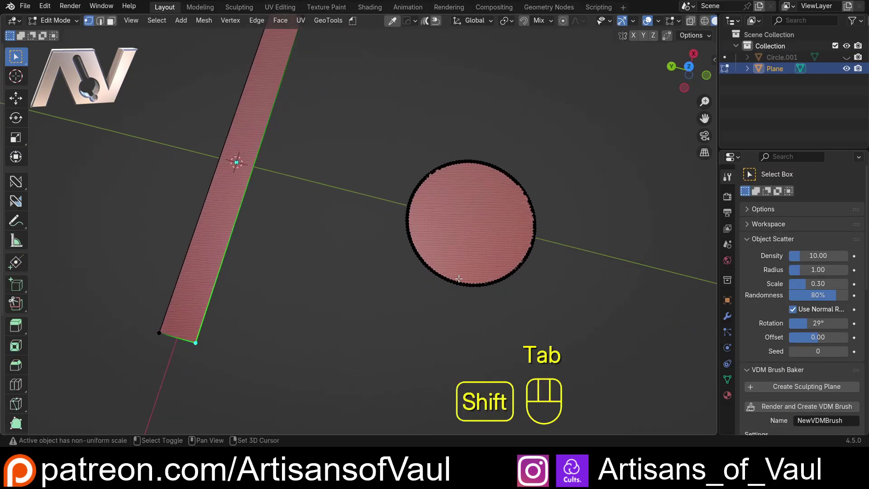
Try filling faces on the mesh, undo each attempt, and recentre bar and circle in view
left_click(467, 286)
key("f")
left_click(693, 64)
left_click_drag(326, 284, 291, 115)
key("ctrl+z")
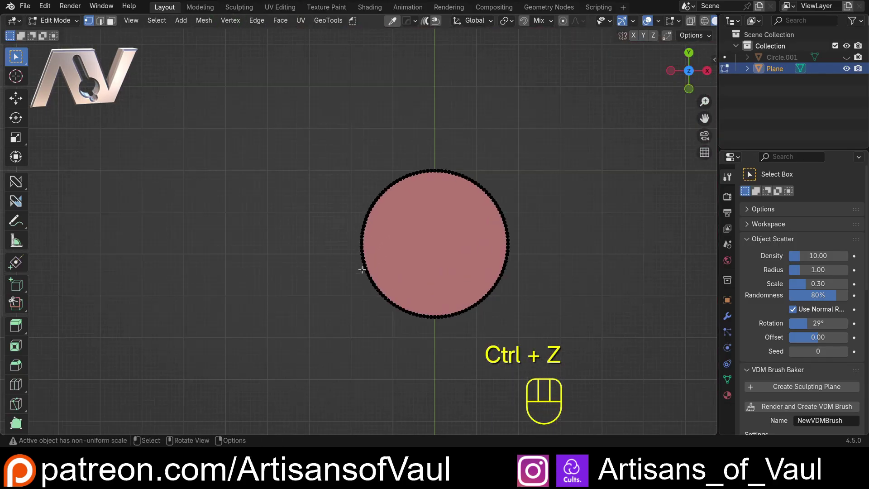
left_click(378, 317)
key("f")
left_click_drag(420, 348, 389, 210)
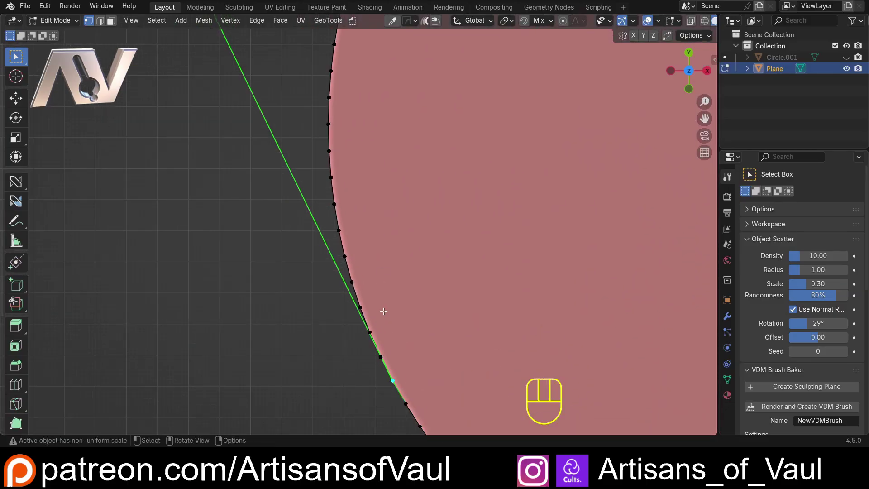
key("ctrl+z")
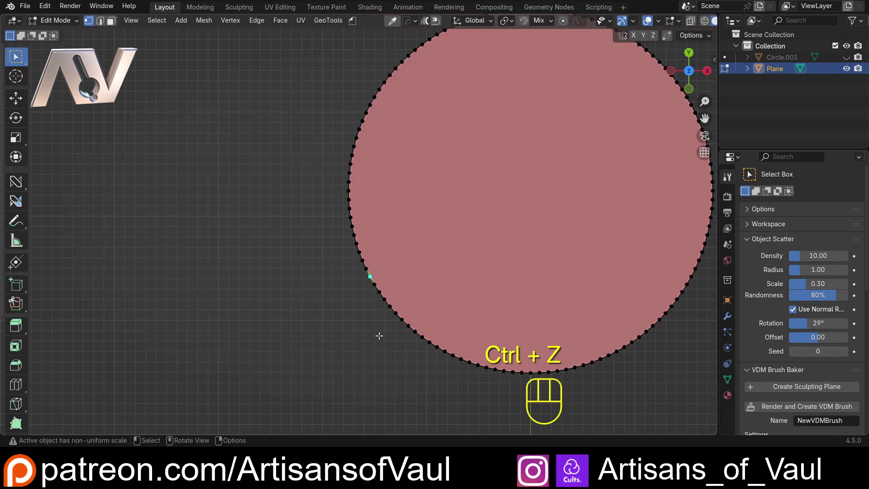
left_click_drag(339, 136, 310, 220)
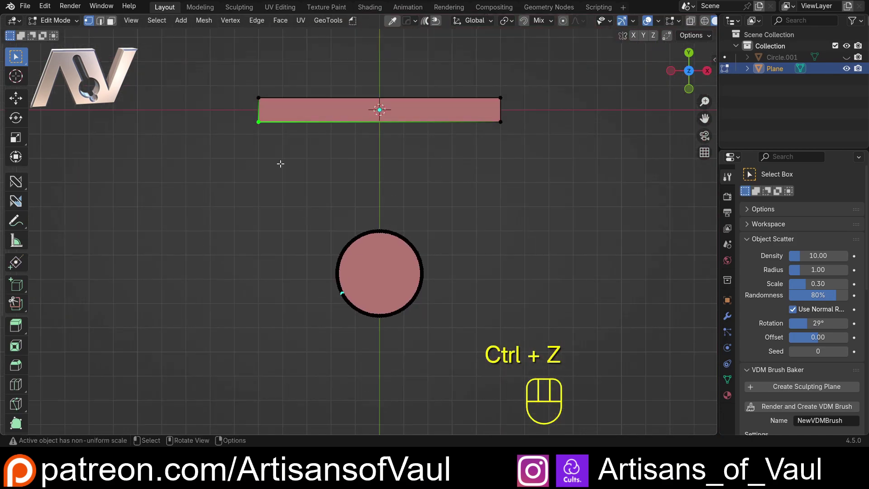
left_click(342, 181)
left_click_drag(334, 181, 278, 200)
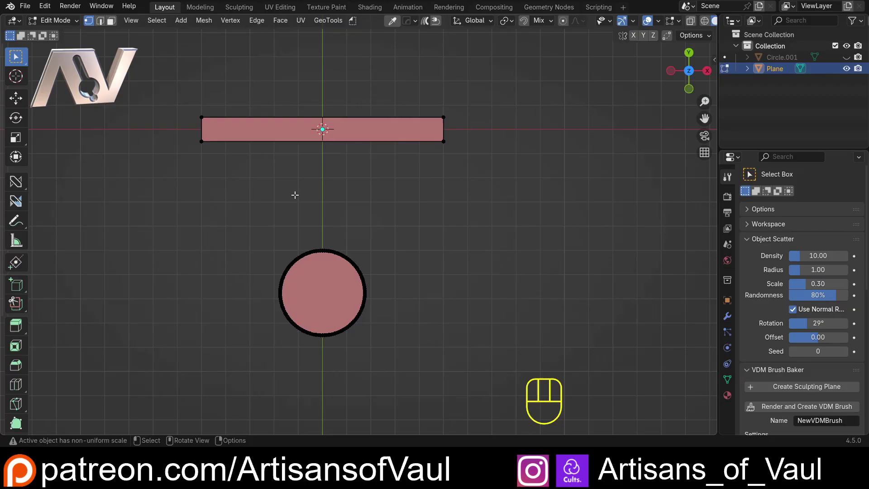
Select all, run Convex Hull, and uncheck Delete Unused to keep the circle's inner points
key("a")
middle_click(294, 185)
left_click_drag(214, 20, 257, 183)
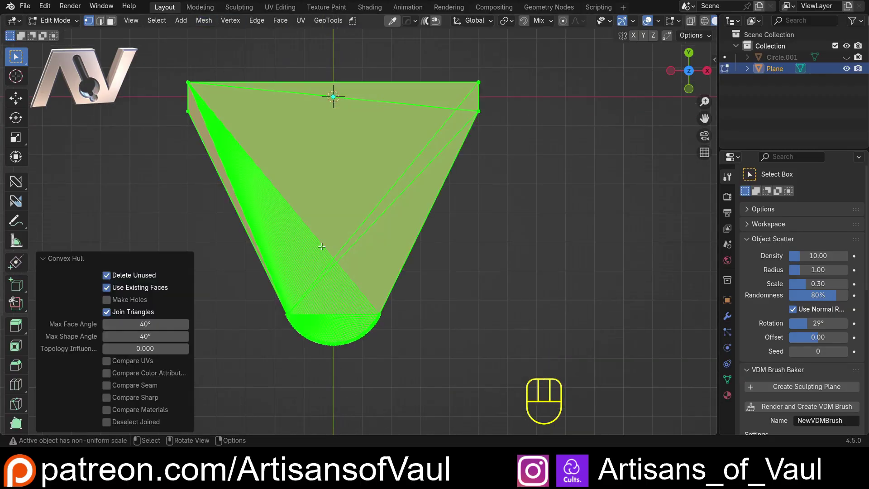
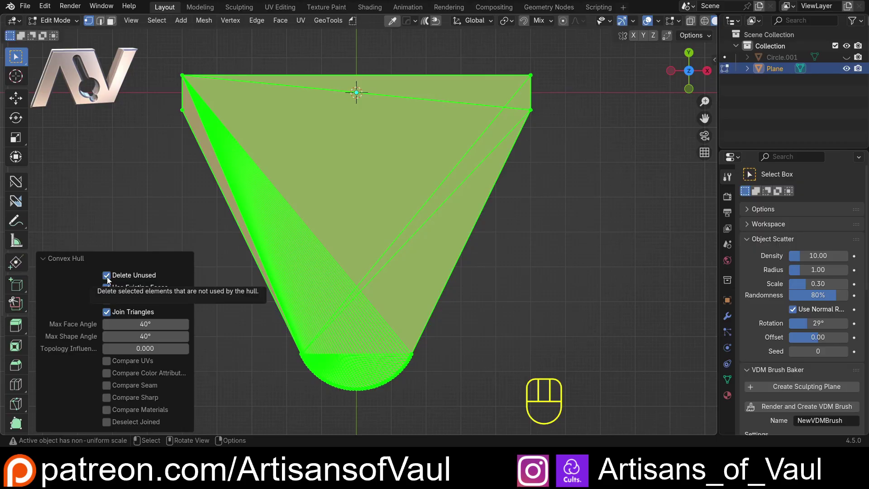
left_click(108, 280)
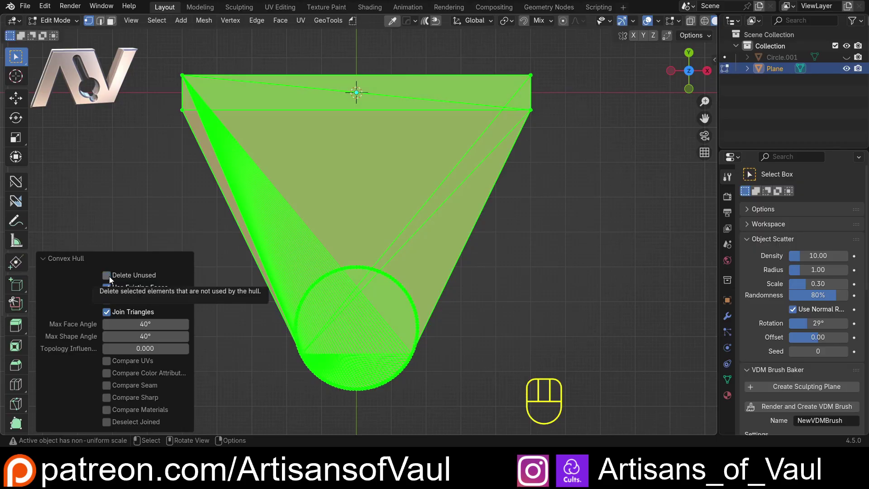
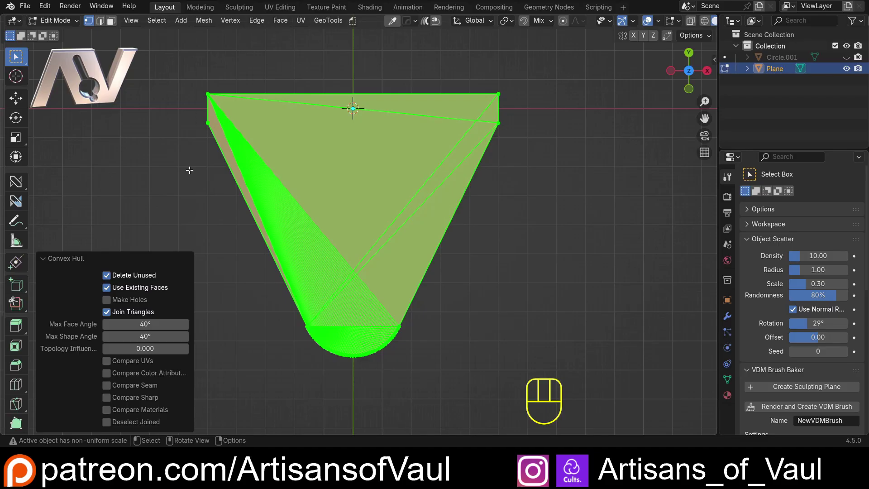
Select everything and bring up the delete/dissolve options for the hull
key("a")
key("x")
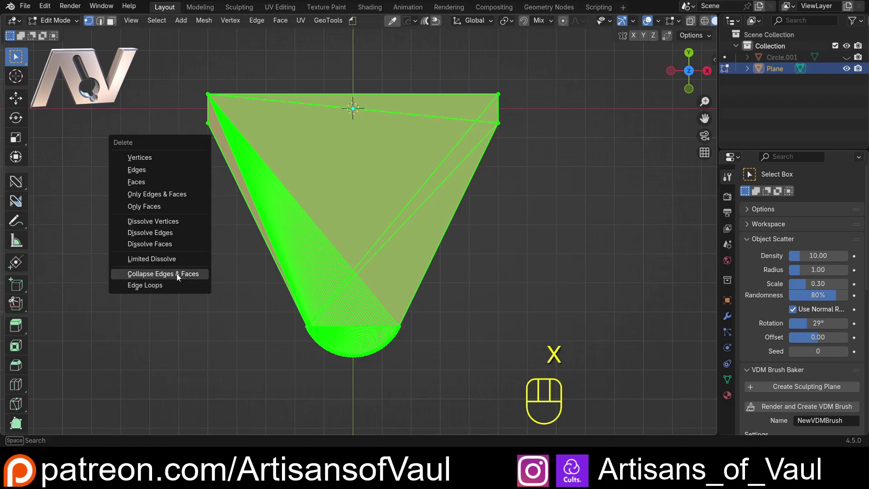
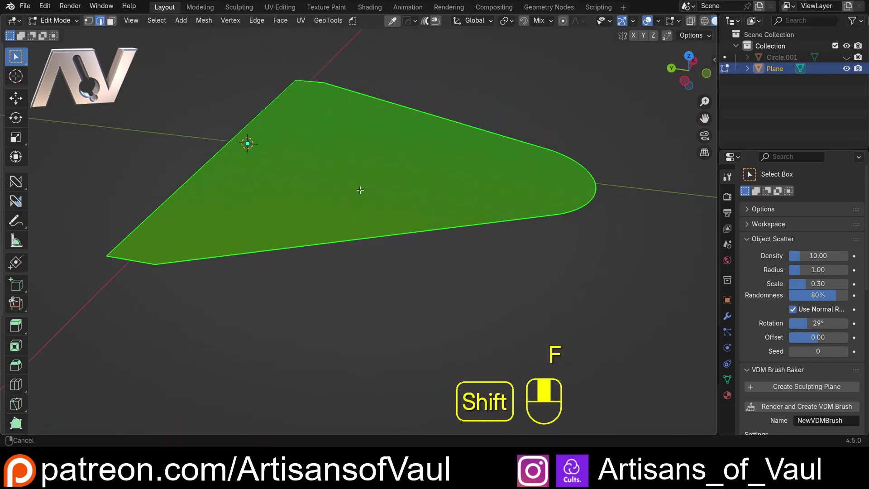
Extrude the rounded triangular face into a slab 6 units thick
left_click_drag(313, 233, 312, 215)
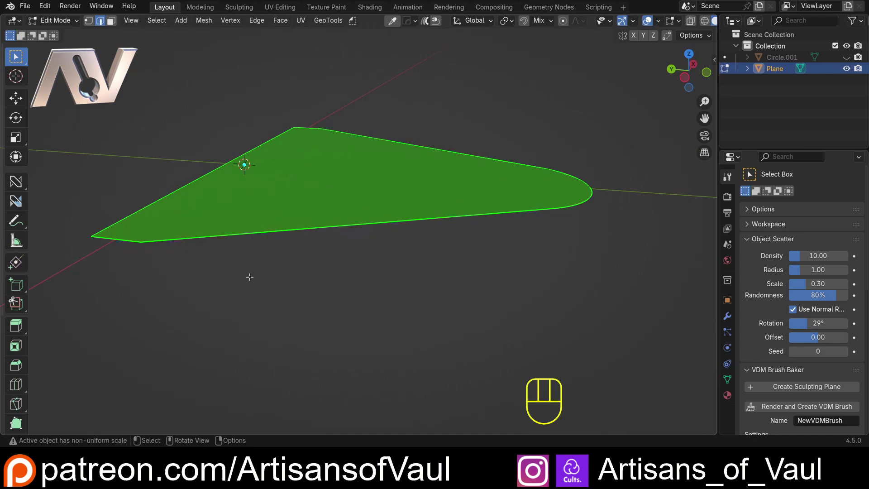
key("e")
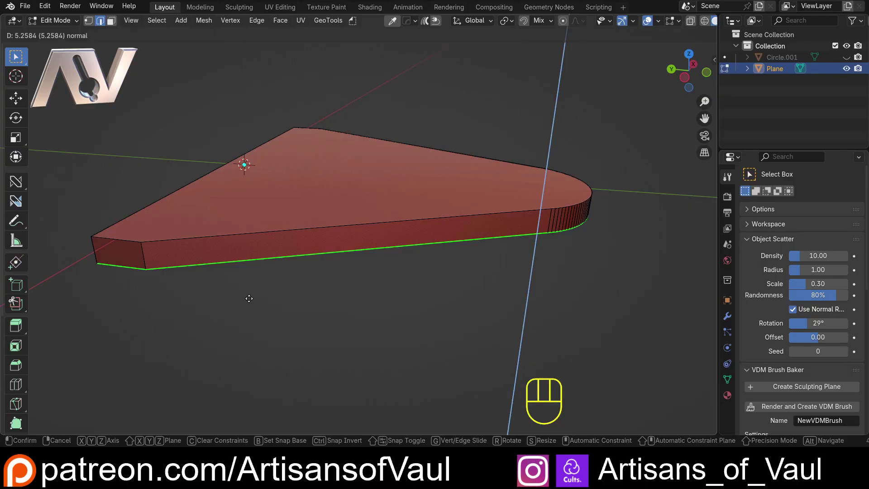
key("KP_6")
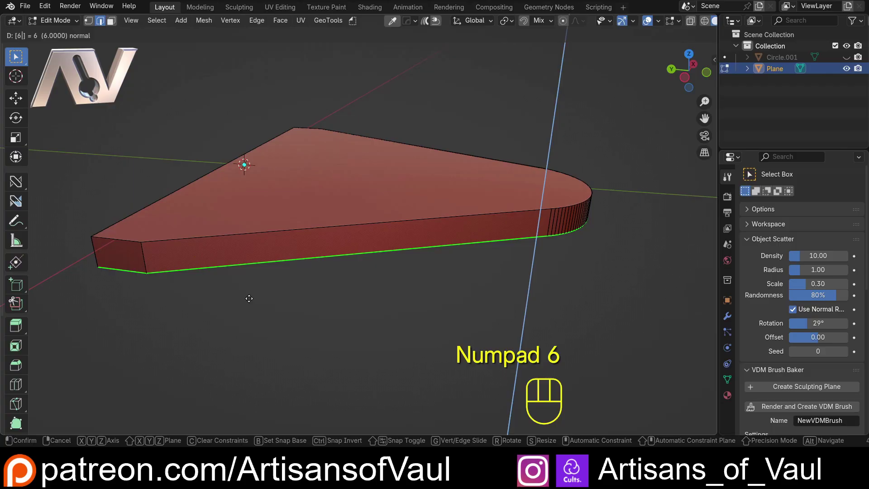
key("Return")
left_click_drag(188, 208, 205, 231)
left_click_drag(222, 222, 311, 173)
Select the back edges and add a dividing edge marking a narrow strip at the straight end
key("Tab")
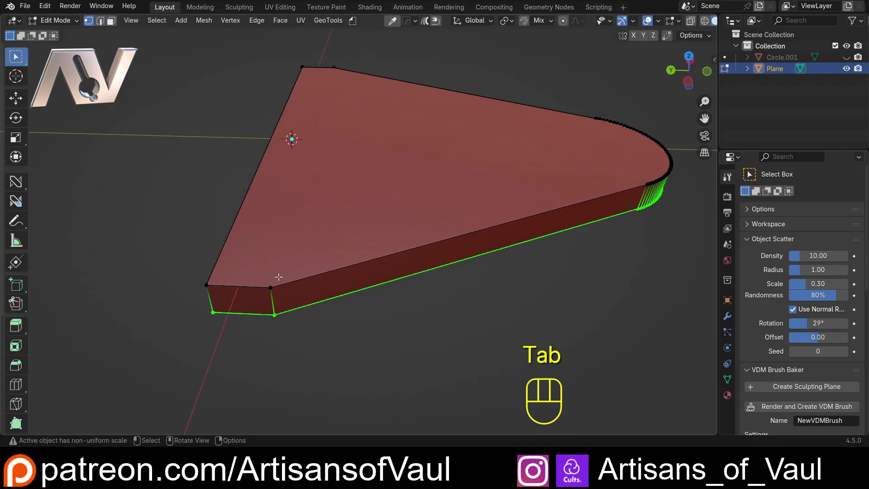
left_click(277, 281)
left_click(331, 74)
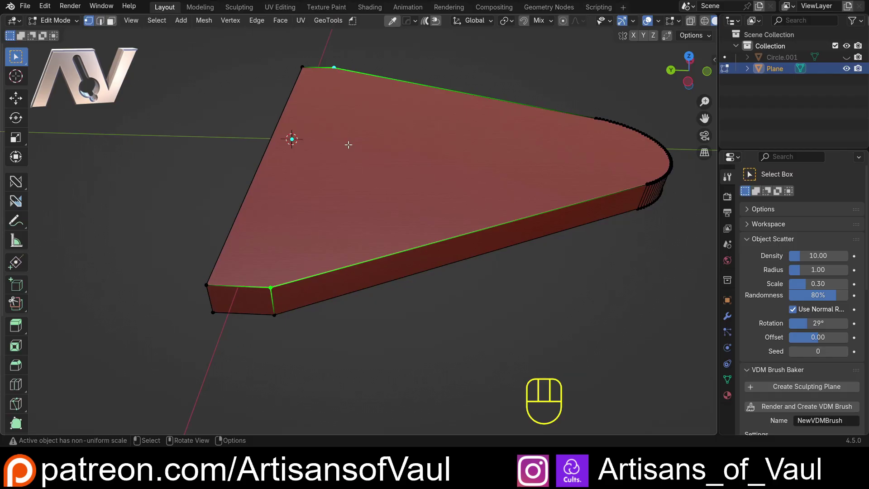
key("j")
key("Tab")
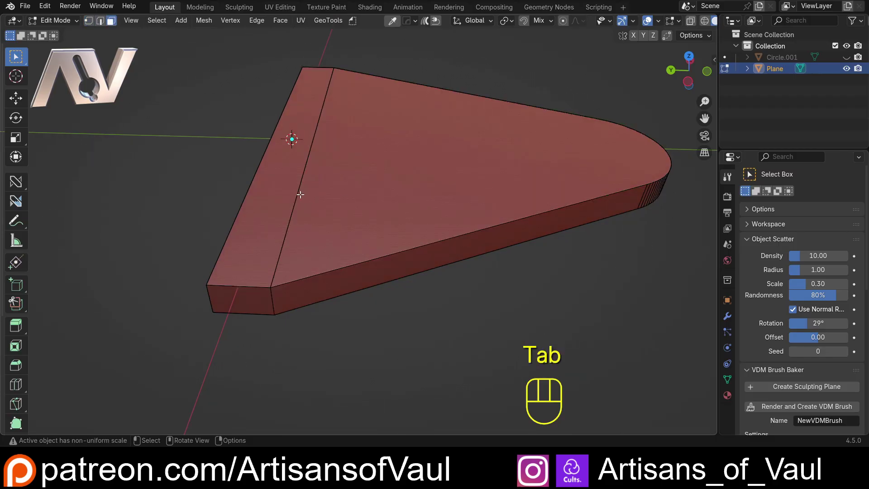
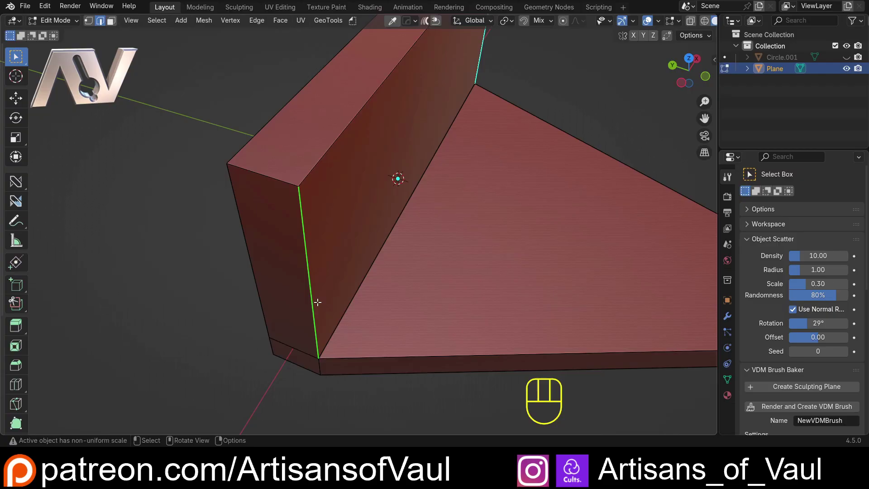
Try a bevel, undo it, and leave Edit Mode for object level
left_click_drag(333, 300, 363, 306)
key("ctrl+b")
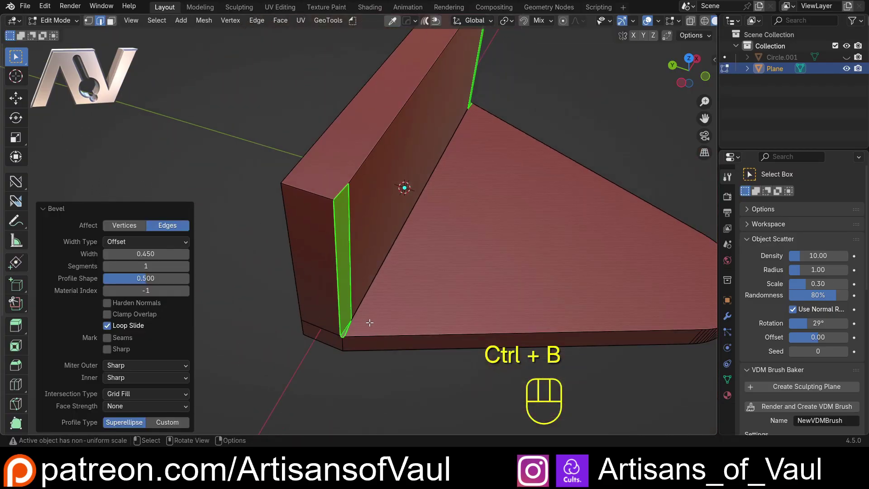
left_click_drag(357, 324, 334, 342)
key("ctrl+z")
key("Tab")
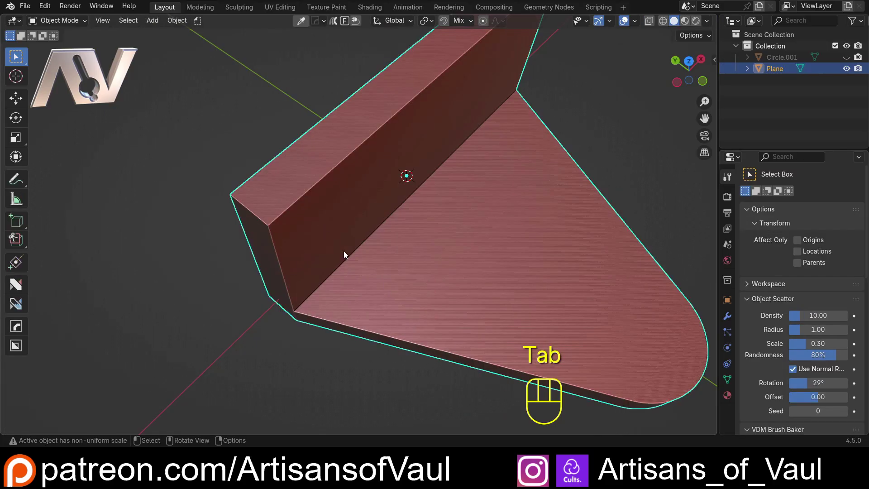
left_click_drag(388, 250, 378, 269)
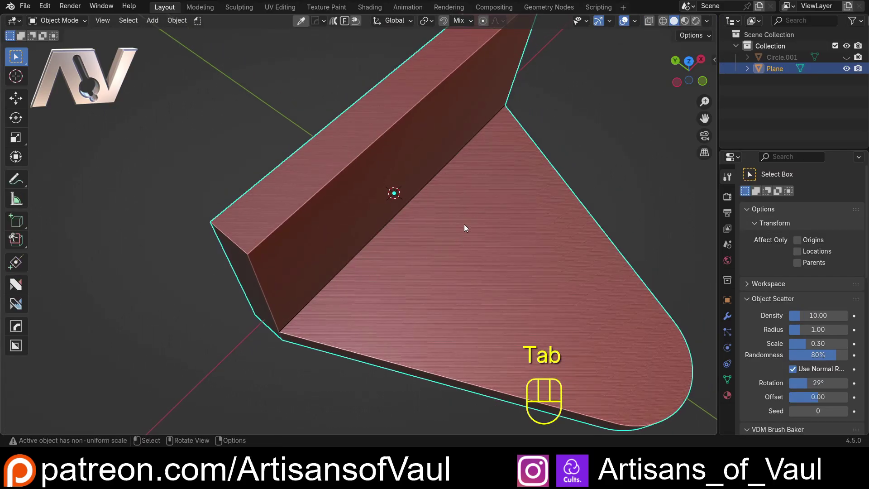
Show the N panel transforms and apply the object's scale with Ctrl+A
key("n")
left_click(711, 56)
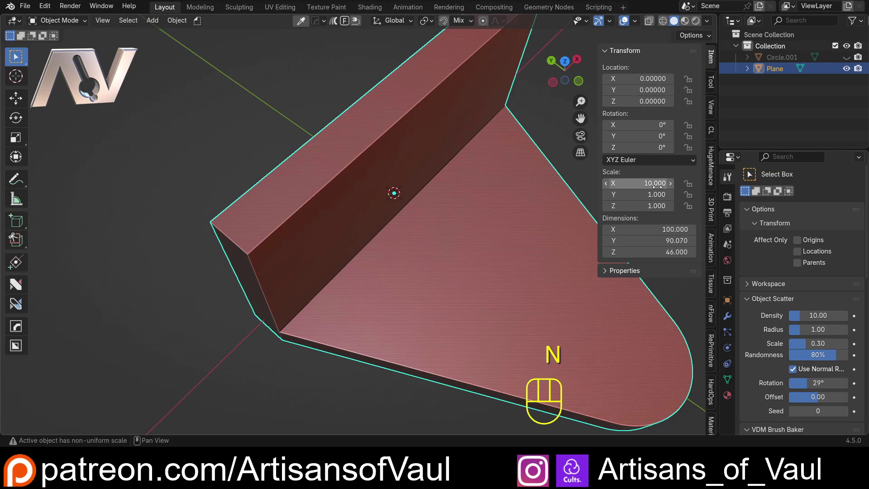
left_click_drag(329, 216, 278, 270)
left_click_drag(239, 297, 316, 244)
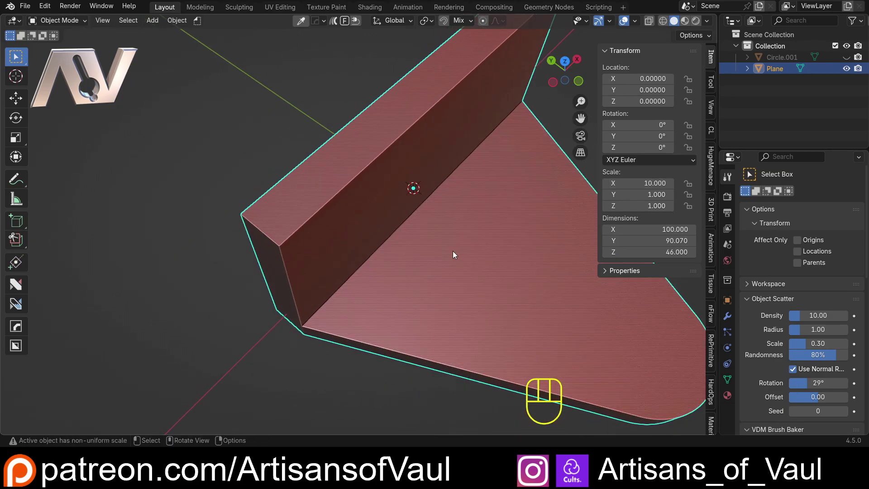
key("ctrl+a")
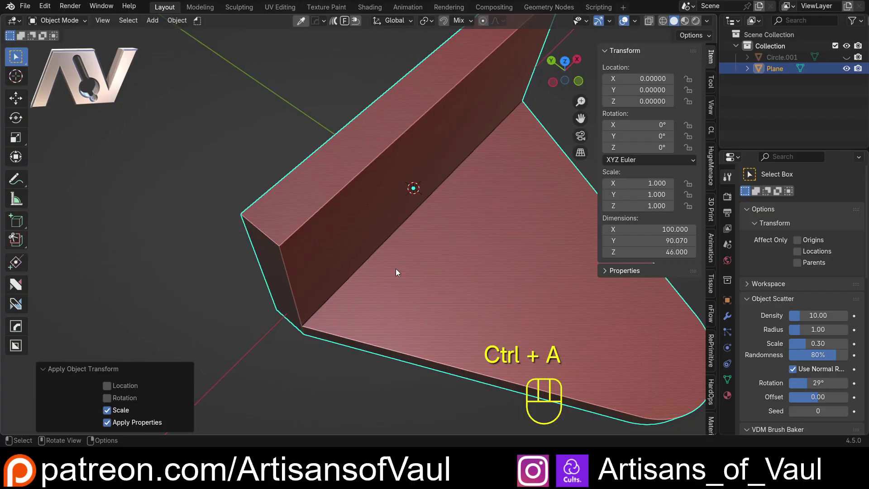
Bevel the inner vertical wall-to-base edge with 16 segments and width about 1, then inspect its foot
left_click_drag(354, 267, 386, 234)
key("Tab")
left_click_drag(393, 195, 367, 214)
middle_click(255, 304)
key("ctrl+b")
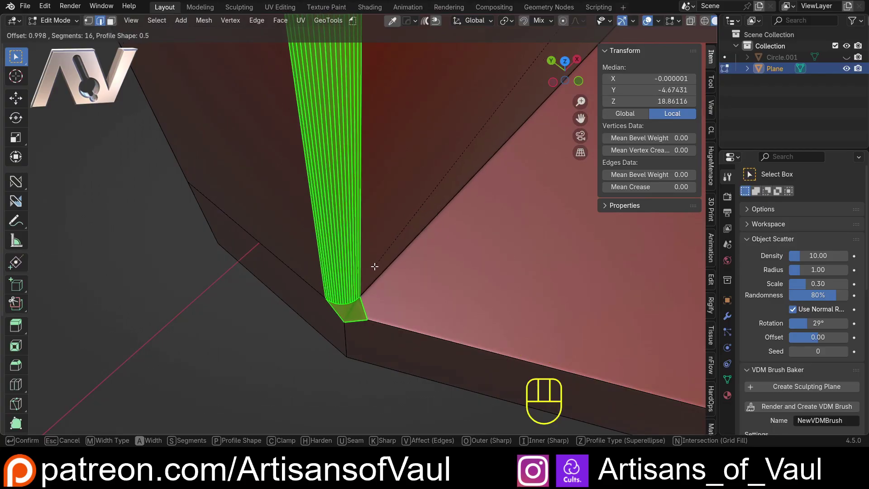
left_click_drag(324, 320, 359, 284)
left_click_drag(459, 266, 346, 278)
left_click_drag(410, 349, 363, 284)
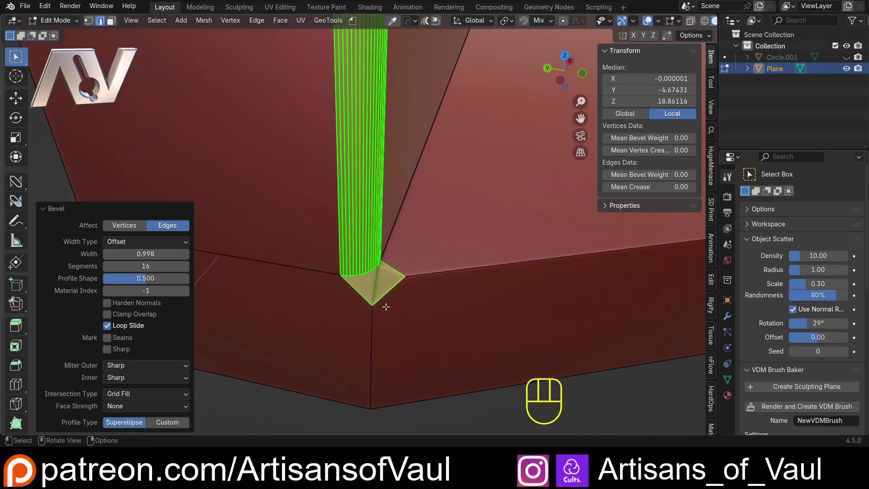
left_click(384, 308)
left_click_drag(372, 329, 373, 298)
left_click_drag(375, 293, 351, 258)
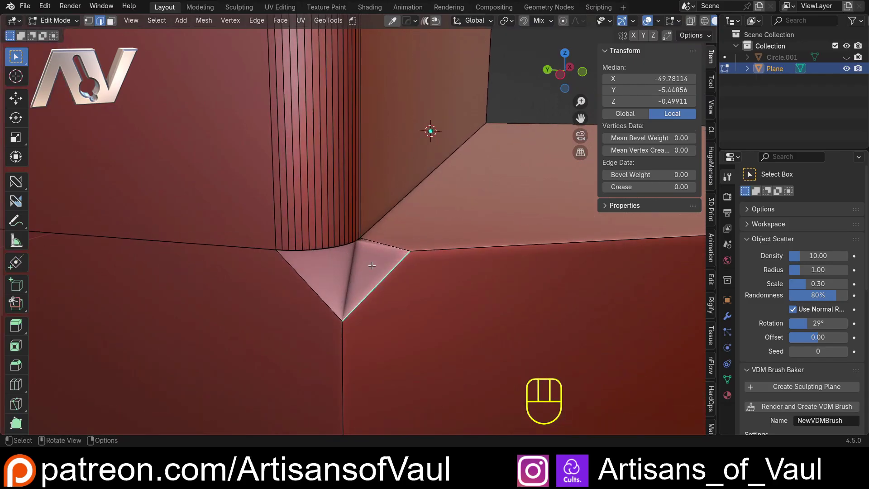
Select the vertices at the foot of the rounded corner, undoing a mis-selection
key("Tab")
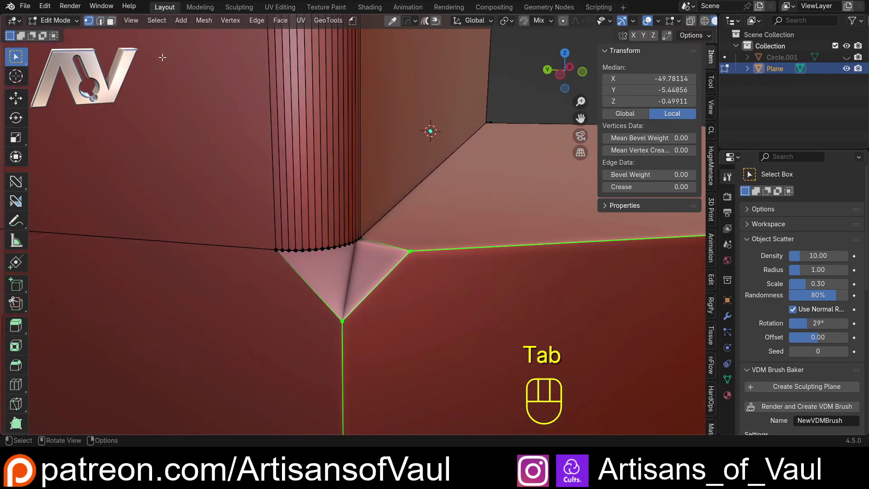
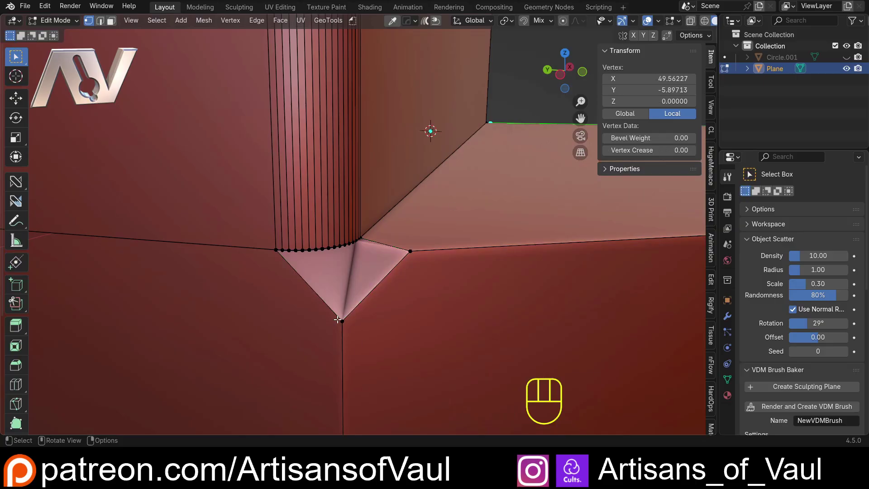
left_click(344, 322)
left_click(386, 264)
left_click(408, 253)
key("alt+a")
key("ctrl+z")
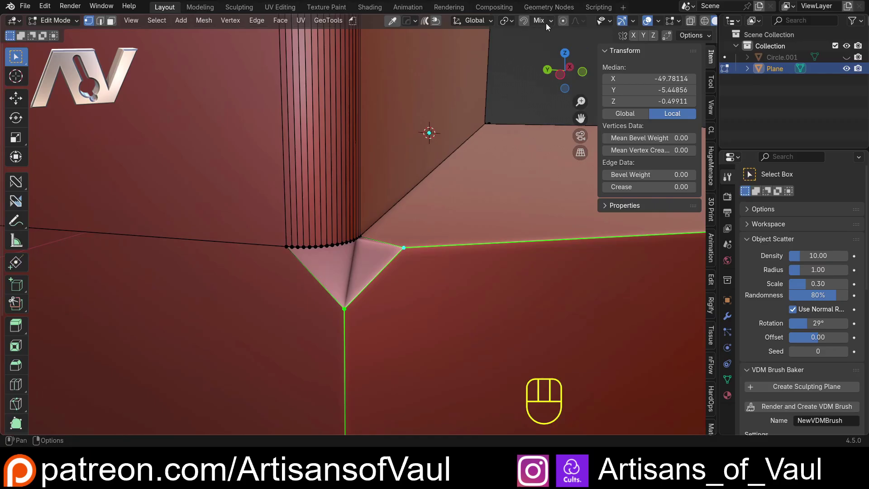
left_click_drag(550, 25, 444, 92)
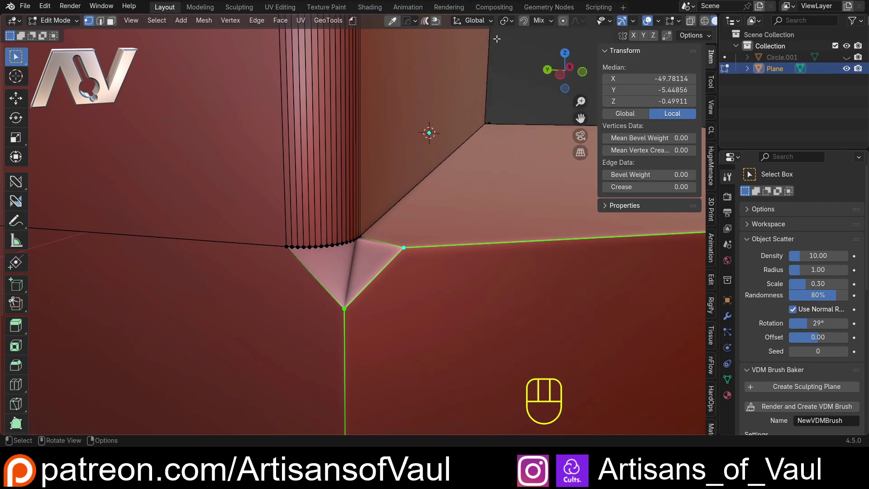
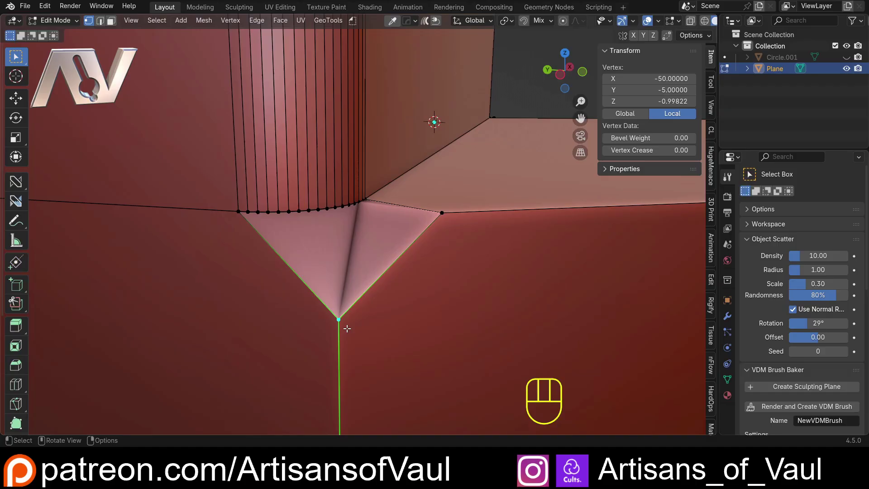
Move the stray fillet-bottom vertex along Z onto the base's top edge with snapping
key("g")
key("b")
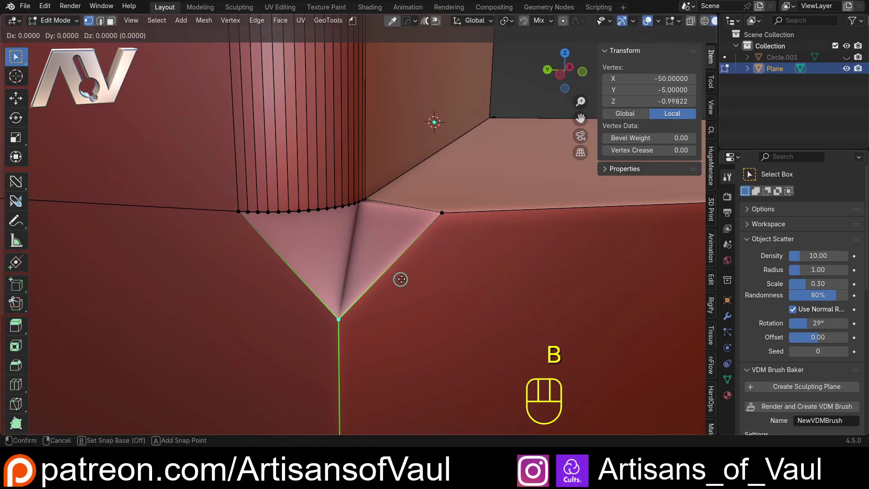
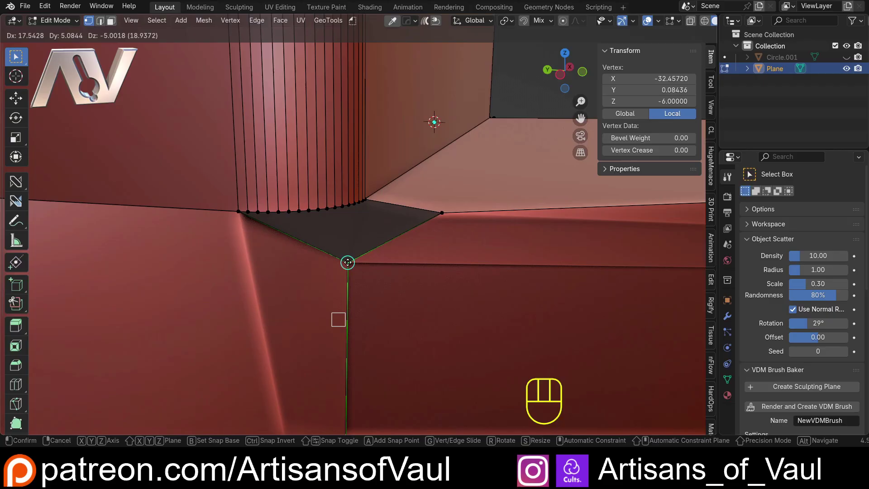
key("z")
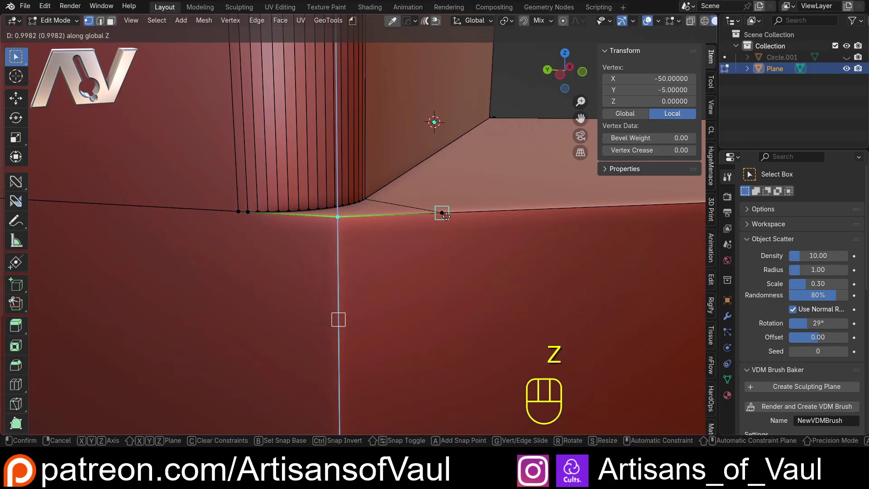
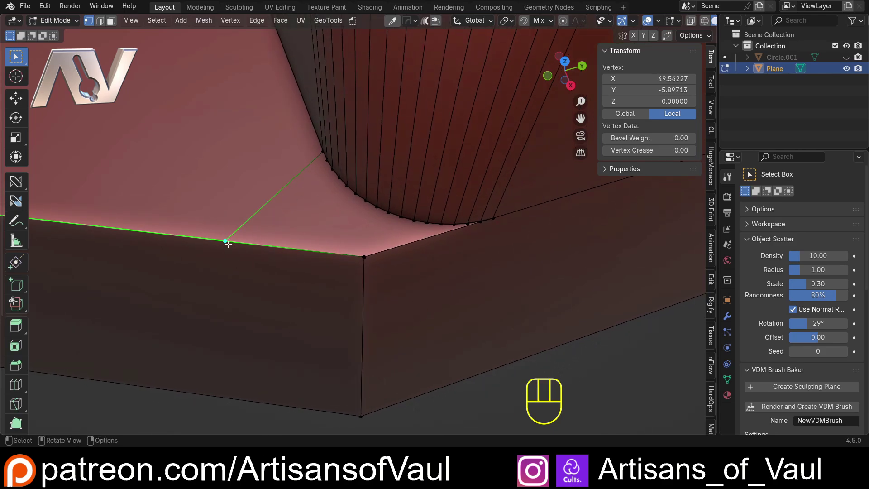
Merge the stray top-edge vertex into the corner vertex using Merge At Last
left_click(364, 256)
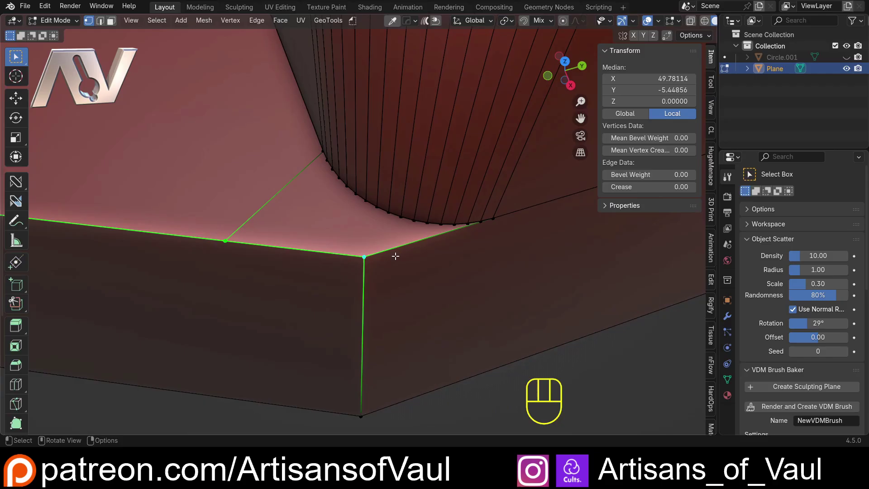
key("m")
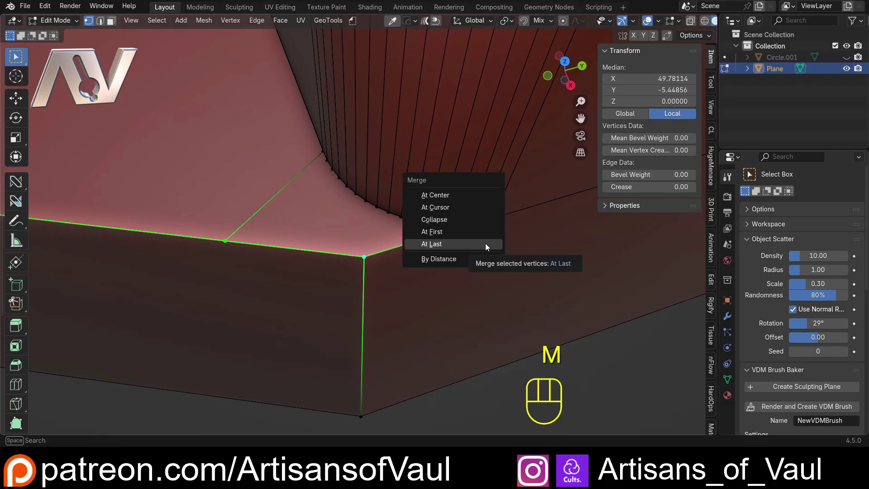
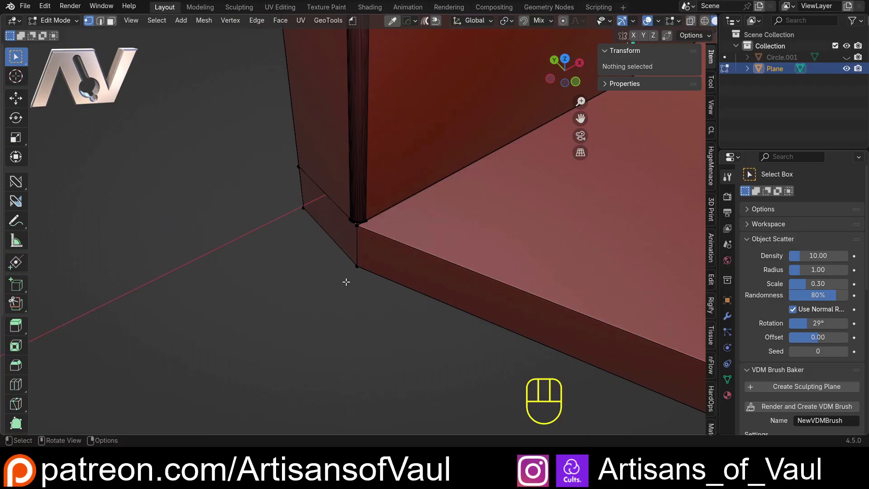
Select the other vertical corner edge where the back wall meets the base
left_click_drag(306, 190, 366, 175)
left_click_drag(377, 143, 380, 246)
left_click_drag(377, 272, 353, 195)
left_click(375, 179)
key("Tab")
left_click(375, 193)
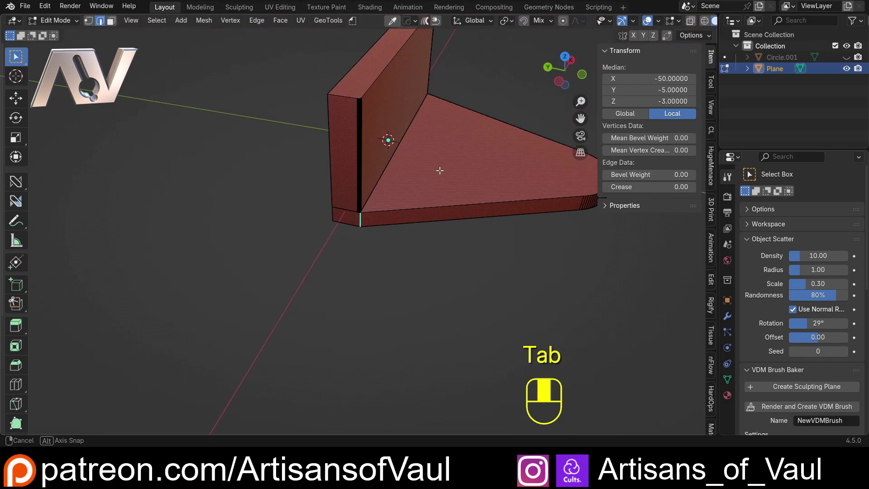
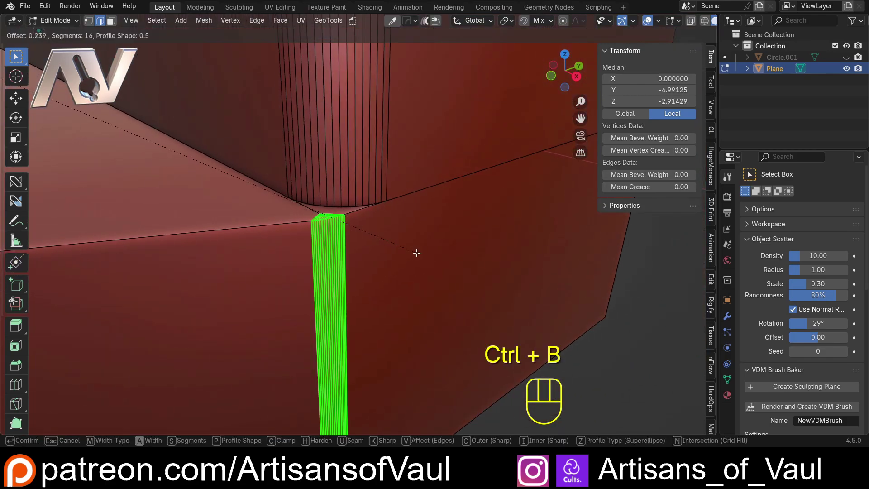
Bevel that edge with 16 segments, confirm, and return to Object Mode
key("Tab")
left_click_drag(270, 197, 357, 188)
middle_click(239, 156)
left_click_drag(345, 203, 487, 211)
left_click_drag(367, 259, 413, 228)
left_click(402, 186)
left_click_drag(395, 176, 322, 218)
left_click_drag(319, 228, 326, 215)
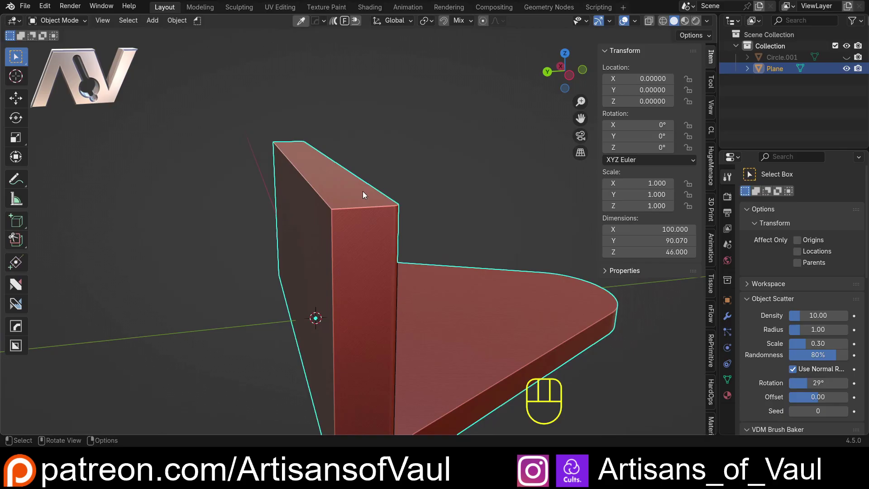
Bevel the back wall's top edge into a rounded, multi-segment profile
key("Tab")
left_click(318, 192)
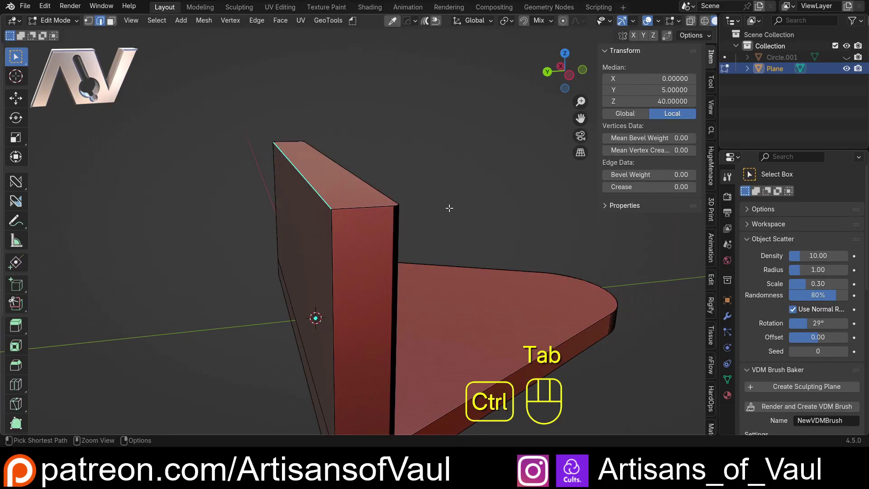
key("ctrl+b")
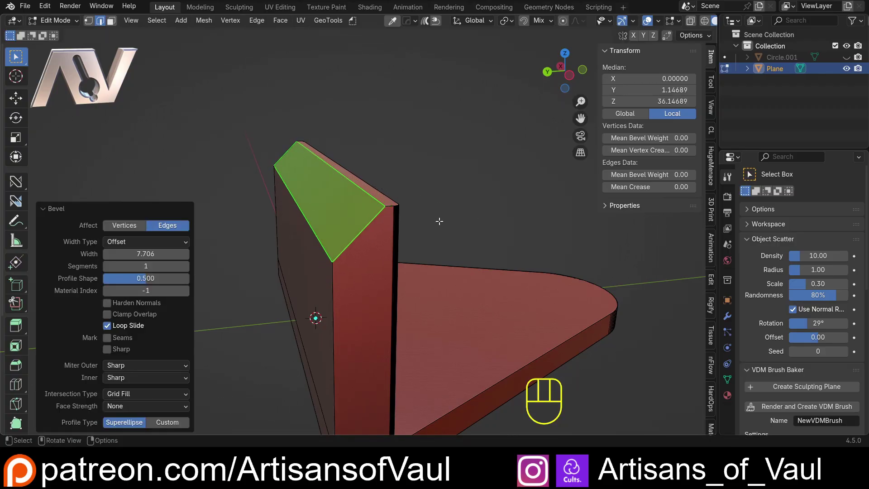
left_click(311, 234)
key("ctrl+b")
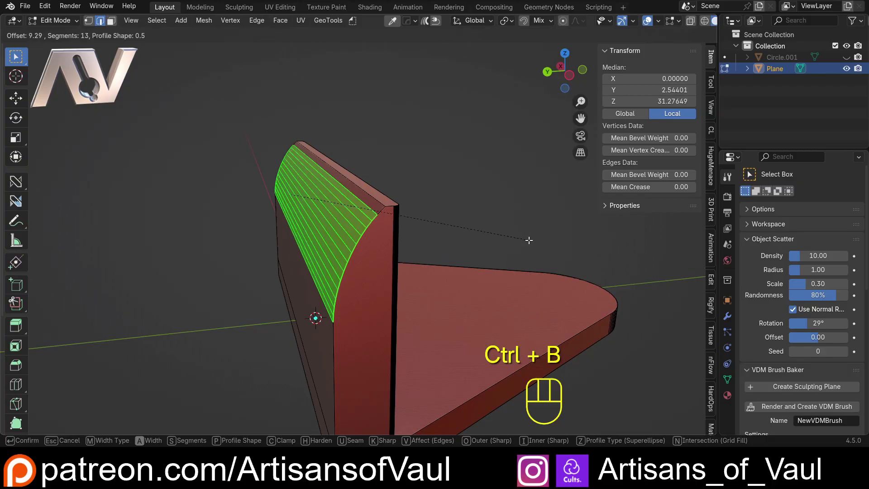
key("Tab")
left_click(491, 188)
Orbit around the bracket and select the floating circle Circle.001
left_click_drag(480, 250, 380, 273)
left_click_drag(507, 281, 344, 268)
left_click_drag(356, 274, 352, 318)
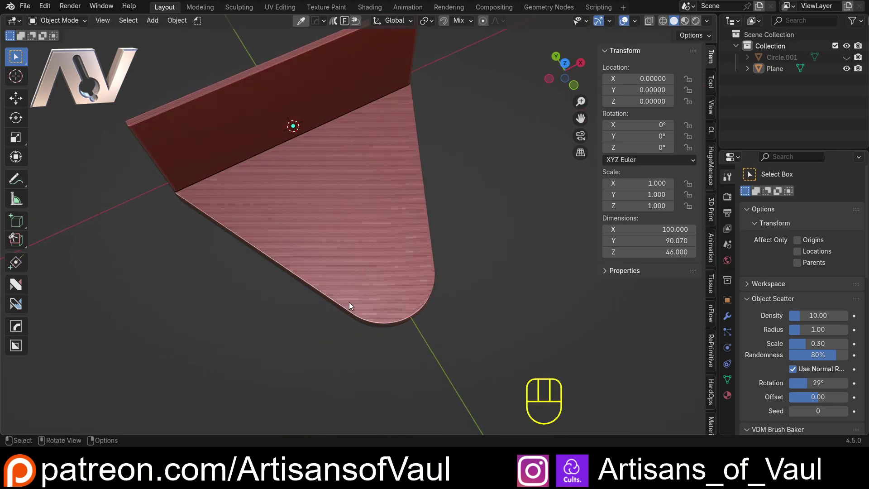
left_click_drag(360, 320, 446, 254)
left_click_drag(331, 285, 355, 280)
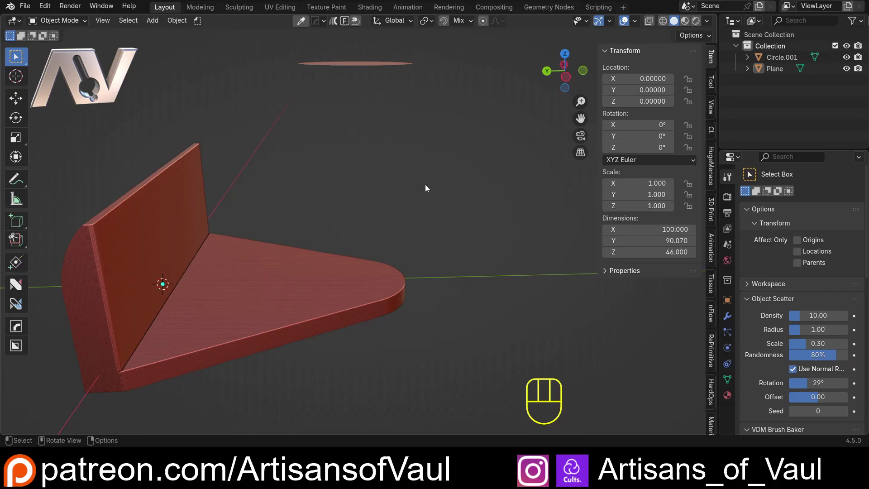
middle_click(392, 142)
left_click(369, 66)
middle_click(394, 172)
Duplicate the circle as Circle.002, lower it along Z, and extrude it into a trial cylinder
key("shift+d")
key("z")
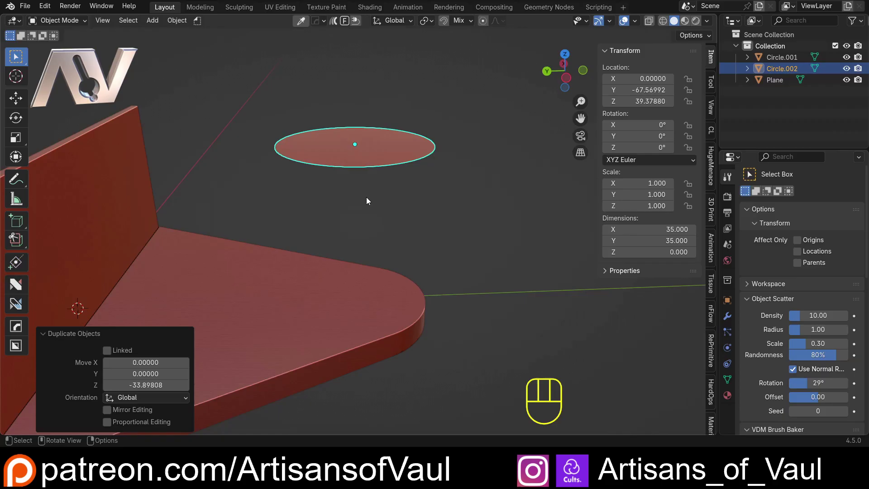
key("Tab")
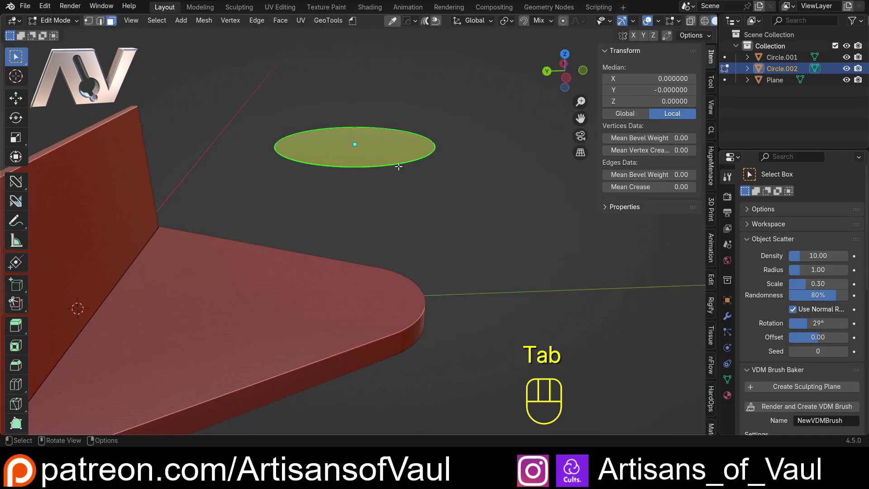
left_click(381, 159)
key("e")
left_click(376, 64)
key("Tab")
key("g")
key("z")
left_click_drag(468, 253, 444, 210)
Boolean-union the trial cylinder into the base, hide the cutter and inspect the result
left_click(273, 295)
key("ctrl+KP_Add")
left_click(321, 196)
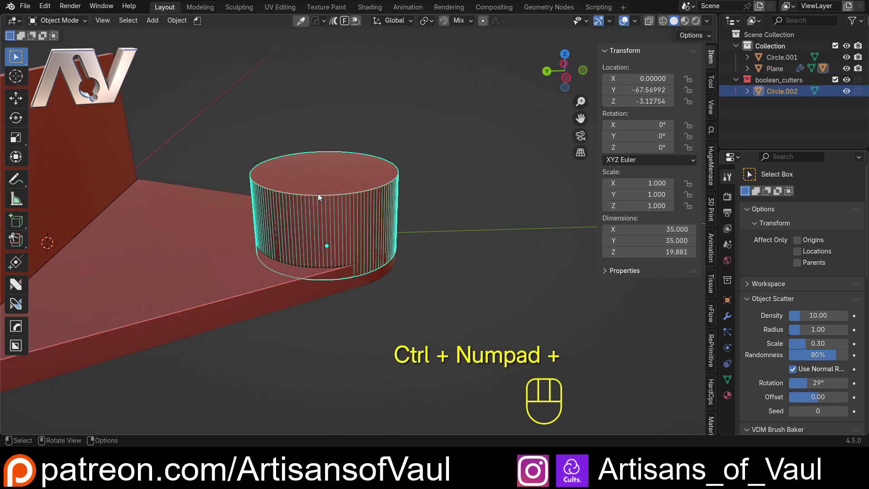
key("h")
left_click_drag(369, 263, 257, 248)
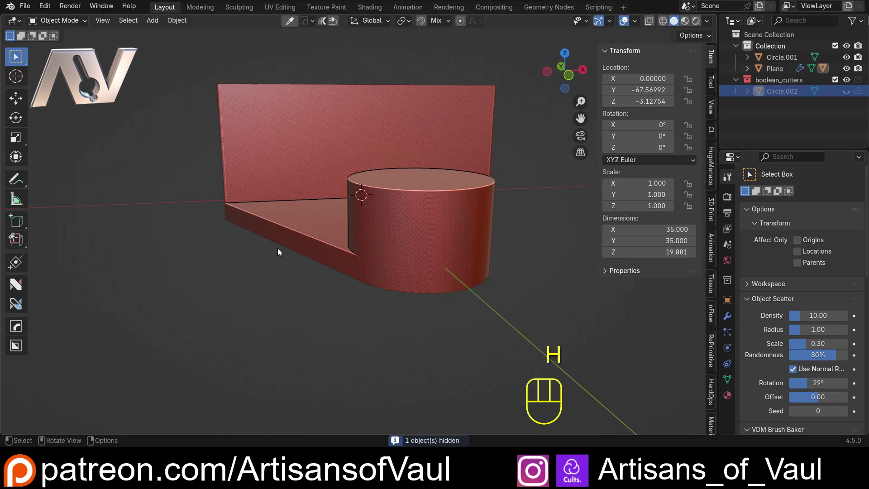
left_click(423, 245)
left_click(735, 317)
left_click(768, 320)
key("Tab")
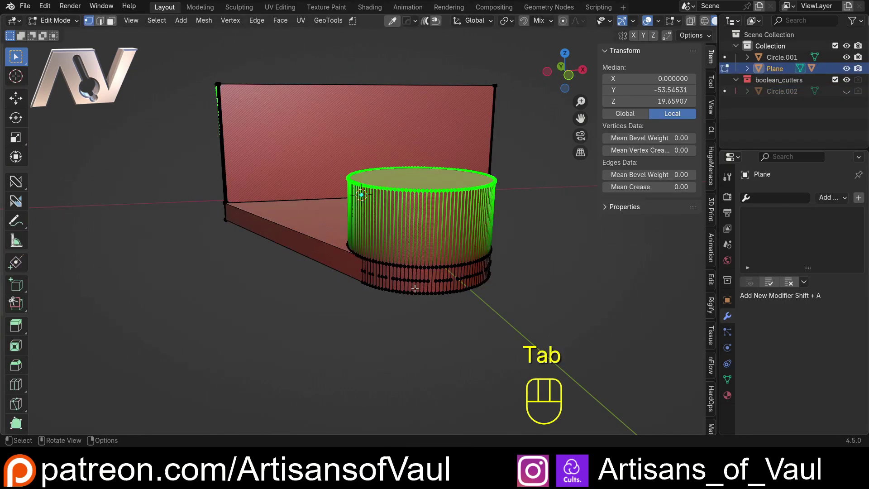
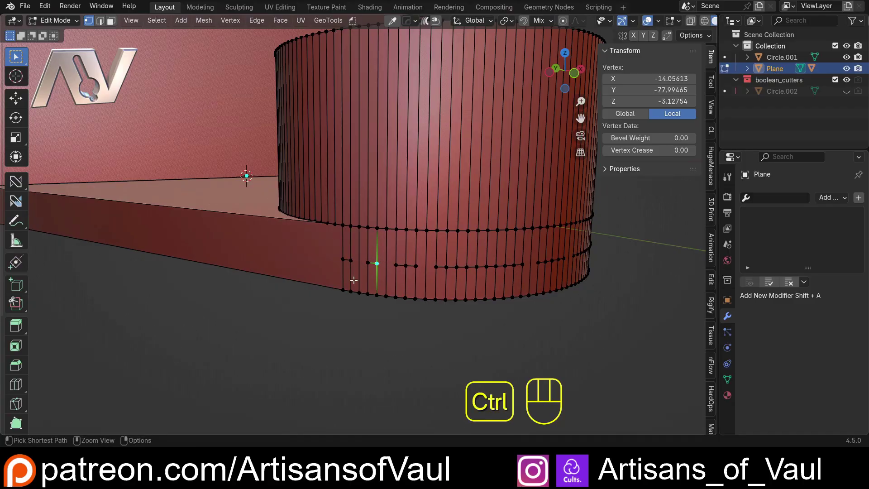
Undo the union, delete Circle.002, and select the bracket base again
key("ctrl+z")
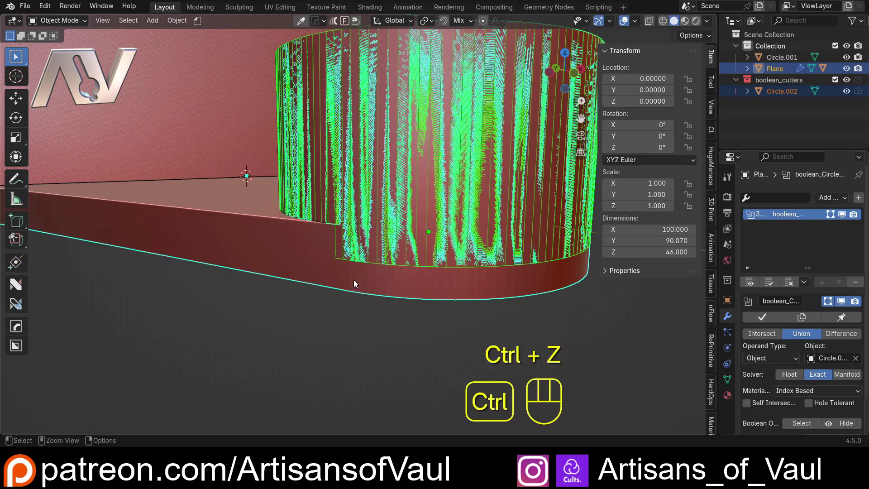
left_click_drag(372, 233, 392, 238)
left_click_drag(396, 240, 376, 313)
left_click_drag(378, 243, 411, 227)
left_click(430, 197)
left_click(380, 121)
key("Delete")
left_click_drag(397, 169, 405, 224)
left_click_drag(394, 197, 393, 221)
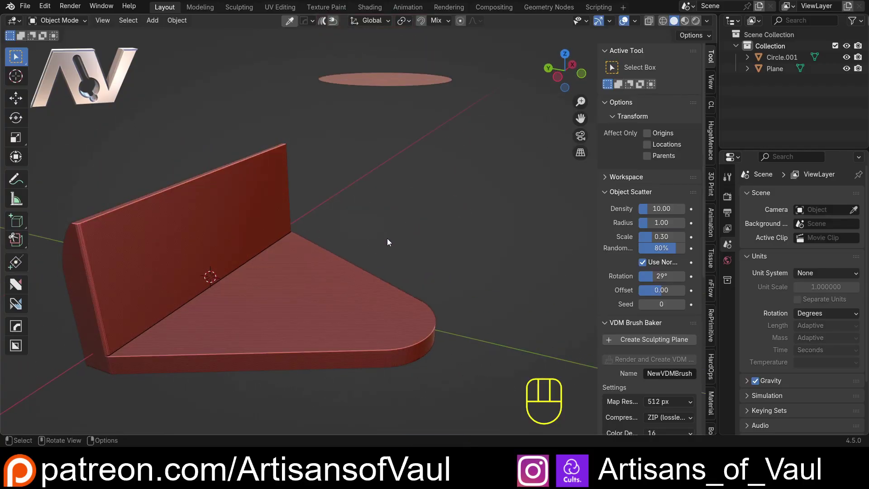
left_click_drag(380, 202, 404, 210)
left_click_drag(408, 210, 404, 227)
left_click(362, 307)
Knife-project Circle.001's outline onto the base's top face from top view
key("Tab")
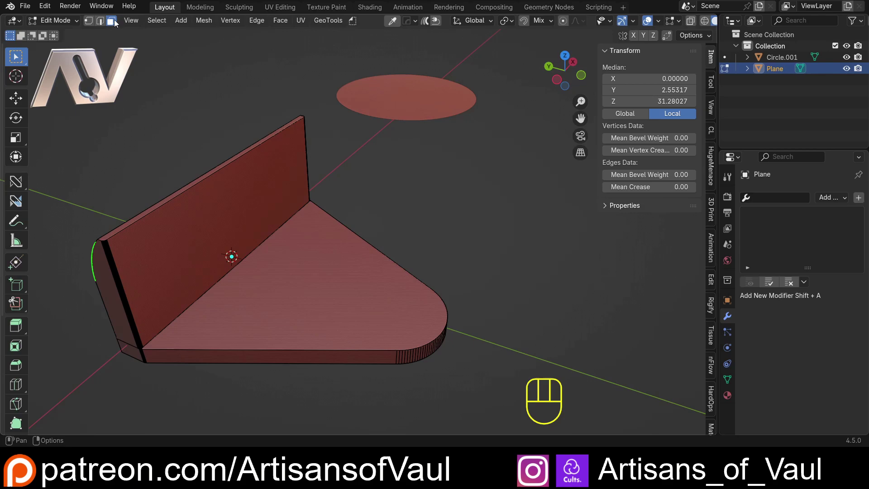
left_click(330, 260)
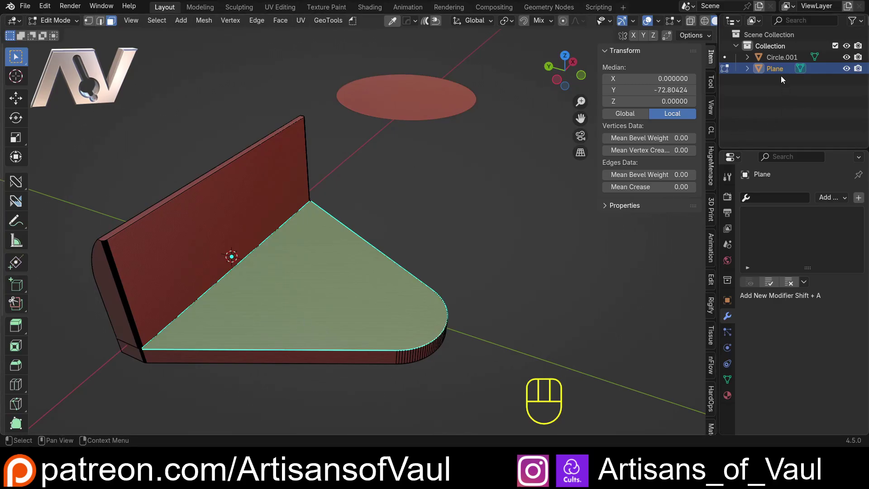
left_click(782, 60)
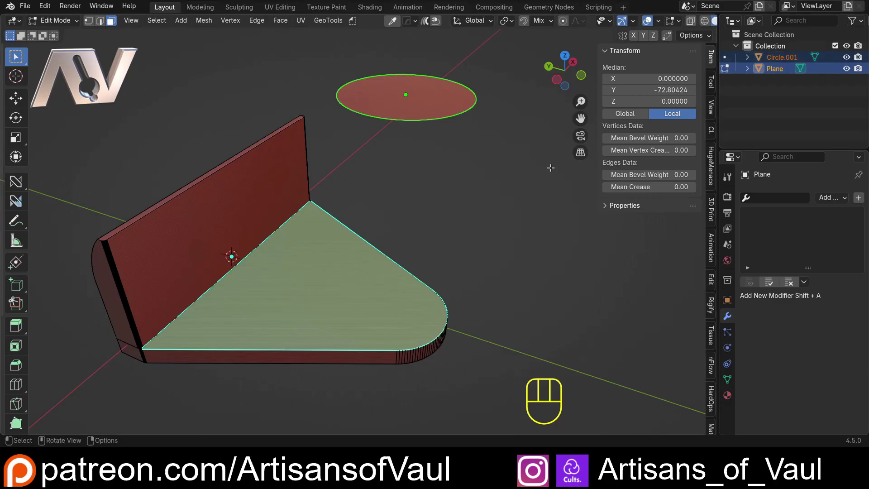
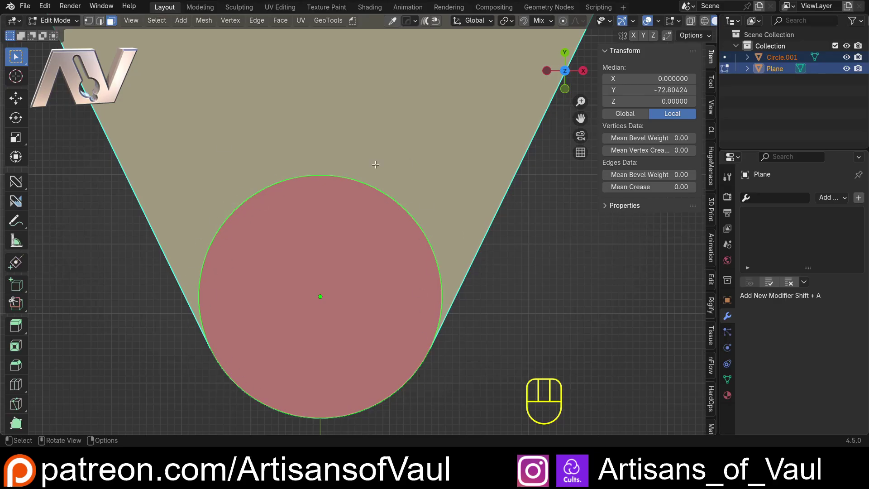
left_click_drag(212, 24, 241, 163)
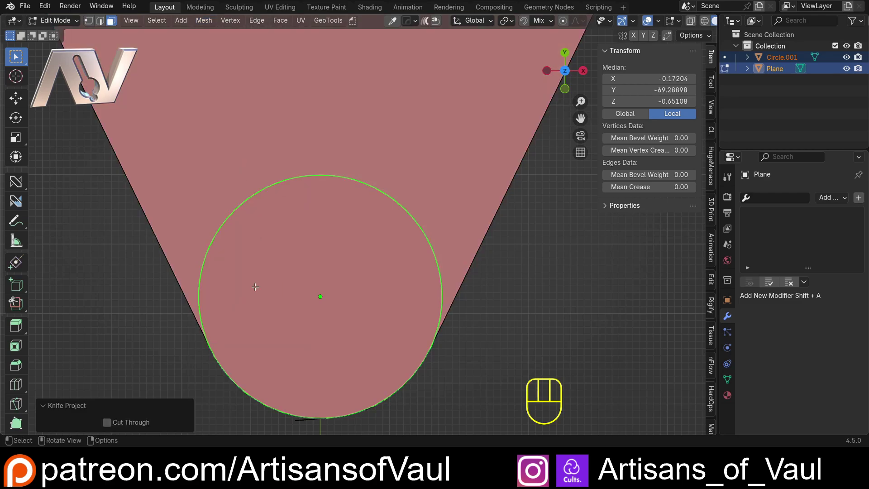
left_click_drag(401, 210, 499, 216)
left_click(500, 215)
left_click_drag(440, 197, 466, 215)
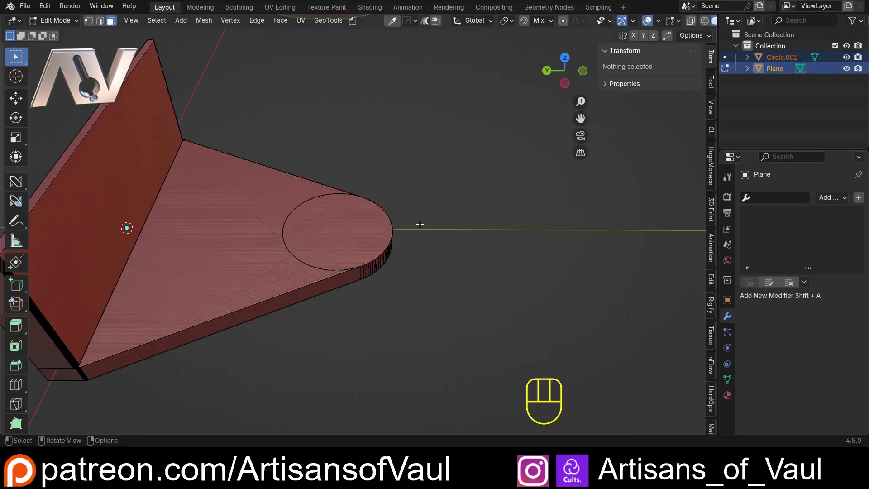
Dissolve the stray vertices the cut left on the base's rounded side edge
left_click_drag(408, 271, 368, 205)
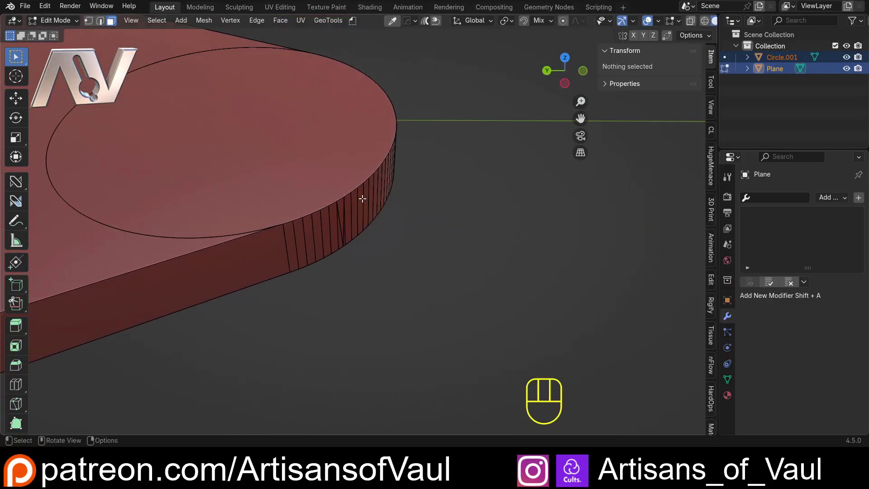
left_click_drag(341, 219, 299, 195)
key("Tab")
left_click(322, 241)
left_click(317, 243)
key("ctrl+x")
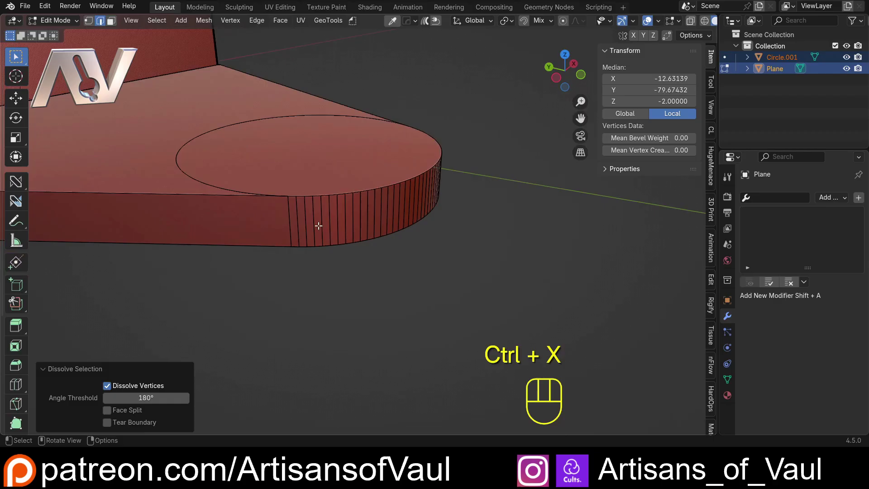
Orbit around the edge to verify the knife-cut circular face stays intact
left_click_drag(350, 200, 387, 202)
left_click_drag(275, 211, 340, 218)
left_click_drag(337, 215, 297, 222)
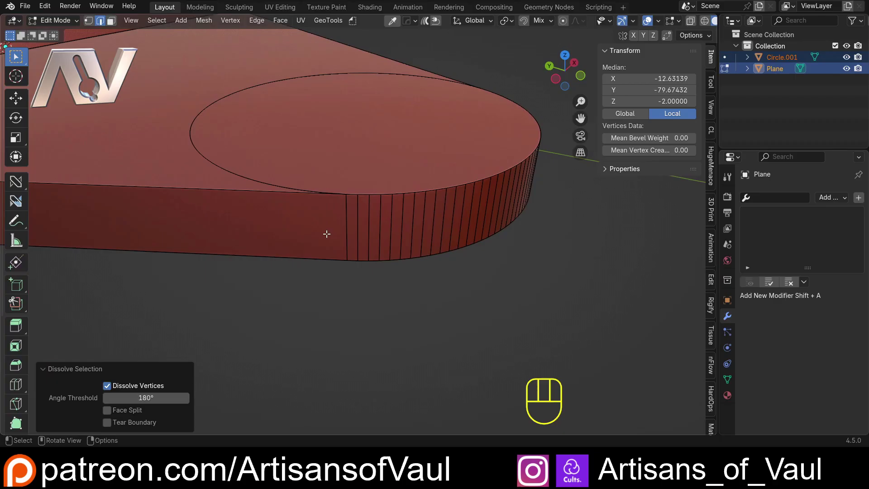
left_click_drag(306, 195, 347, 278)
left_click_drag(337, 246, 355, 240)
key("Tab")
Extrude the circular face upward, trying 40 then settling on 35 units for the cylinder height
left_click(358, 242)
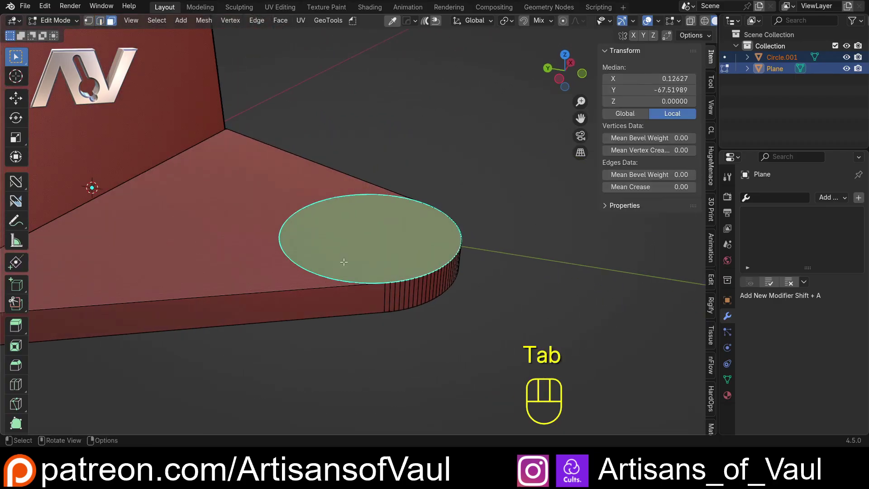
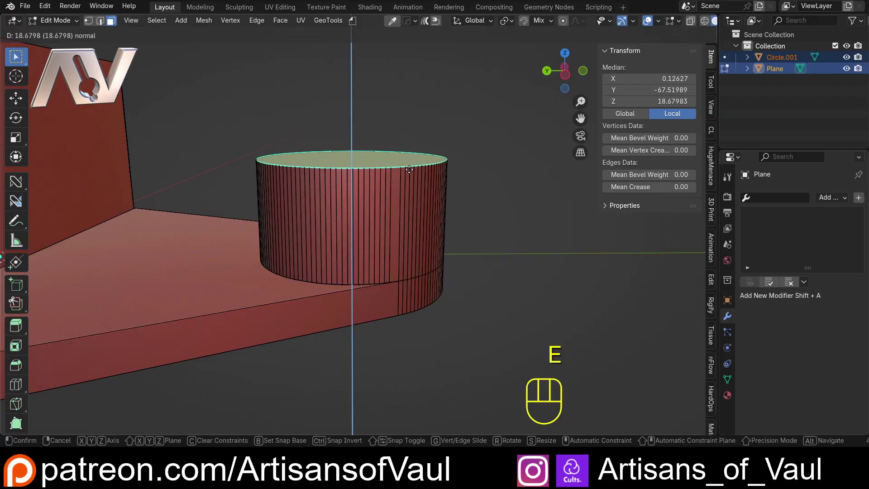
key("KP_3")
key("KP_5")
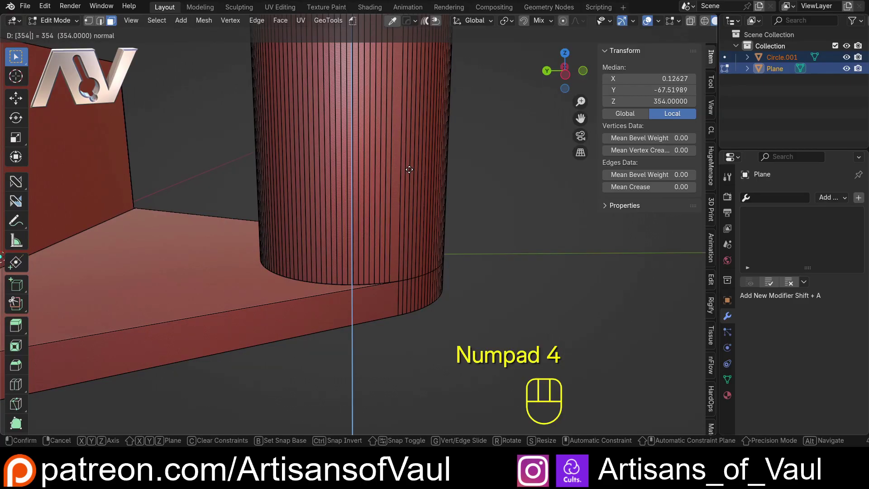
key("BackSpace")
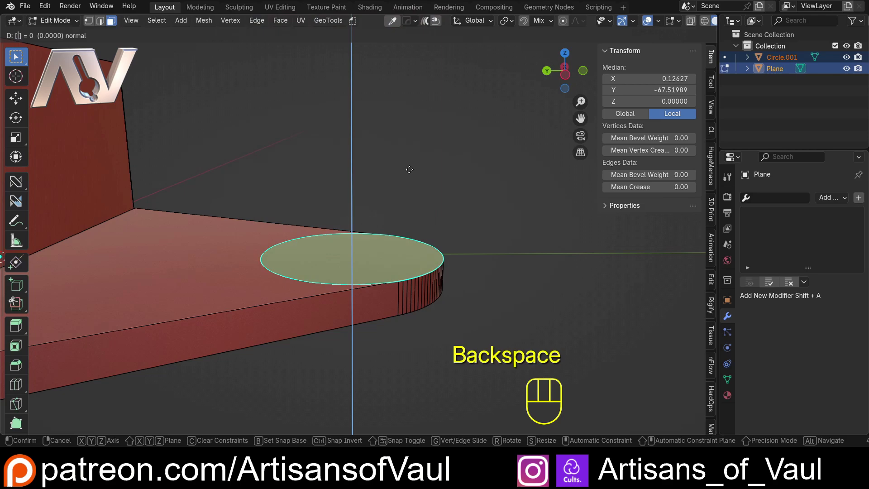
key("KP_4")
key("KP_0")
key("Return")
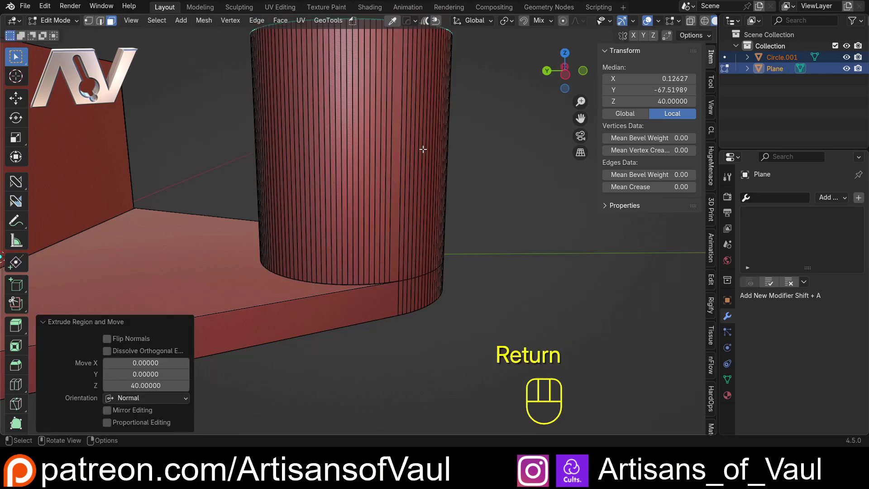
key("ctrl+z")
key("e")
key("KP_3")
key("KP_5")
key("Return")
Return to Object Mode and orbit to inspect the cylinder, then select its top face
left_click_drag(388, 161, 385, 178)
left_click_drag(383, 171, 388, 182)
key("Tab")
left_click_drag(395, 221, 372, 227)
left_click_drag(356, 151, 345, 195)
left_click(354, 104)
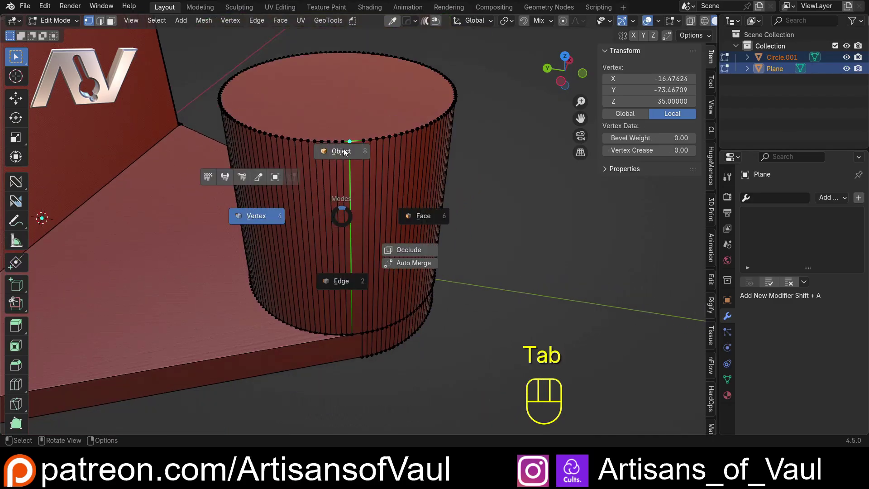
left_click_drag(379, 261, 402, 240)
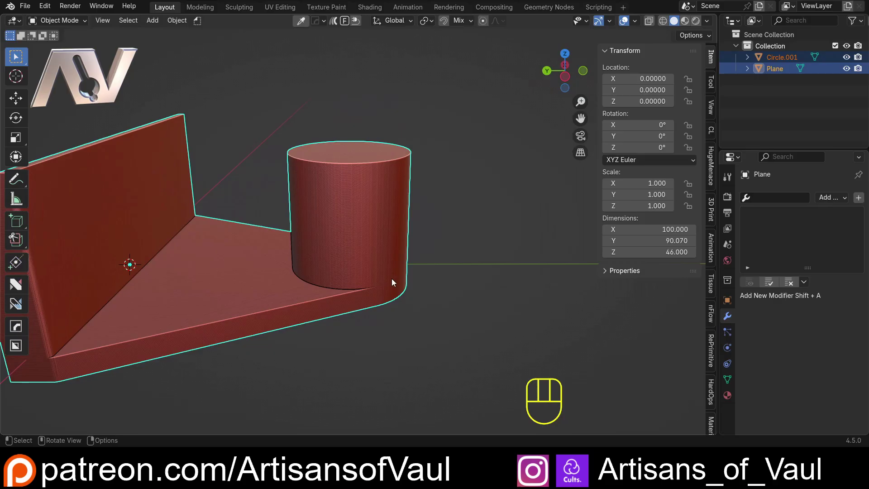
left_click_drag(381, 274, 409, 308)
left_click_drag(399, 191, 377, 220)
left_click(383, 177)
middle_click(333, 232)
left_click(346, 216)
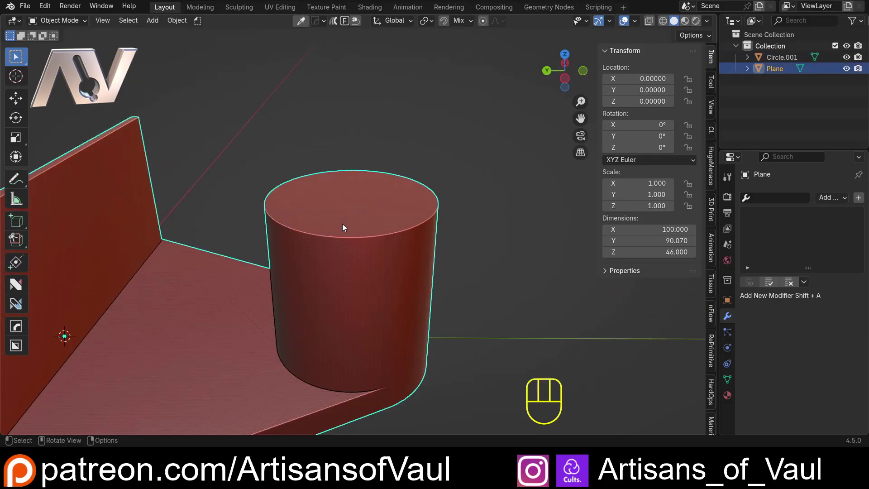
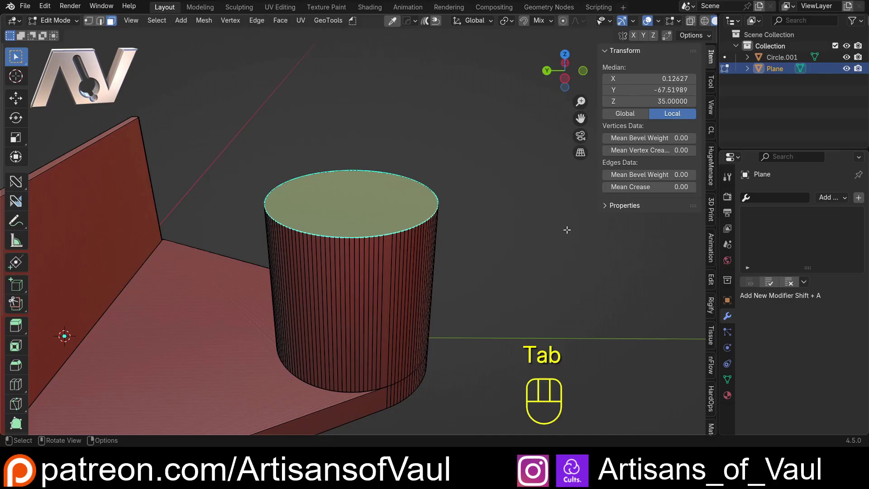
Inset the cup's top face about 5 units, undo the trial push-down, and return to Object Mode
key("i")
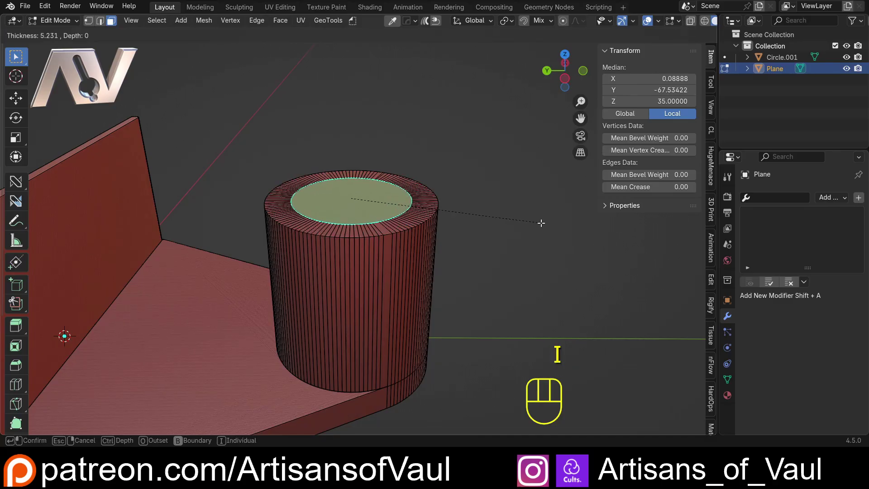
key("e")
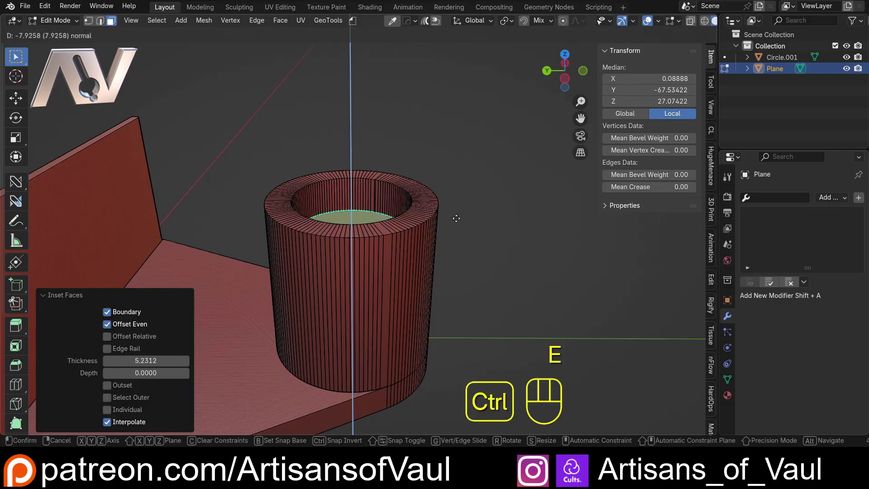
key("ctrl+z")
key("Tab")
left_click_drag(327, 190, 337, 177)
left_click_drag(332, 168, 340, 226)
Inspect the floating disc Circle.001 from the side and back in perspective
left_click(374, 297)
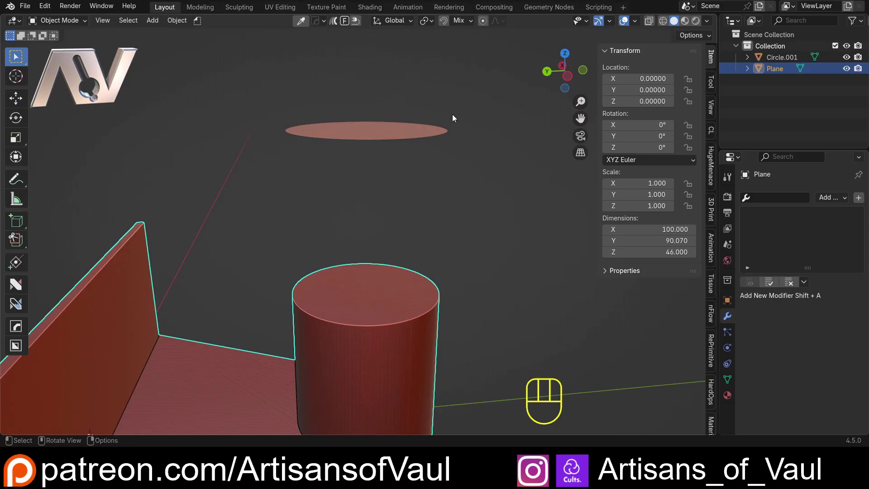
left_click(353, 136)
left_click(568, 79)
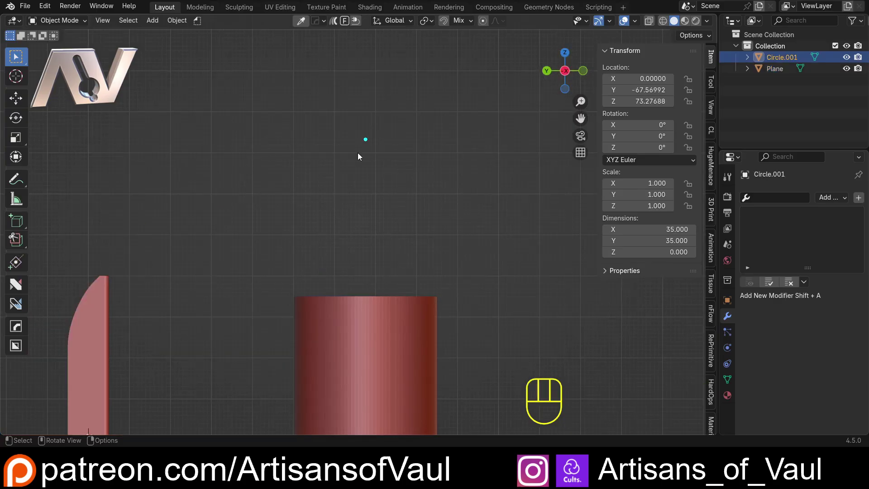
left_click_drag(367, 131, 370, 218)
left_click(570, 65)
left_click_drag(313, 197, 426, 113)
left_click_drag(343, 204, 337, 164)
left_click_drag(188, 24, 340, 174)
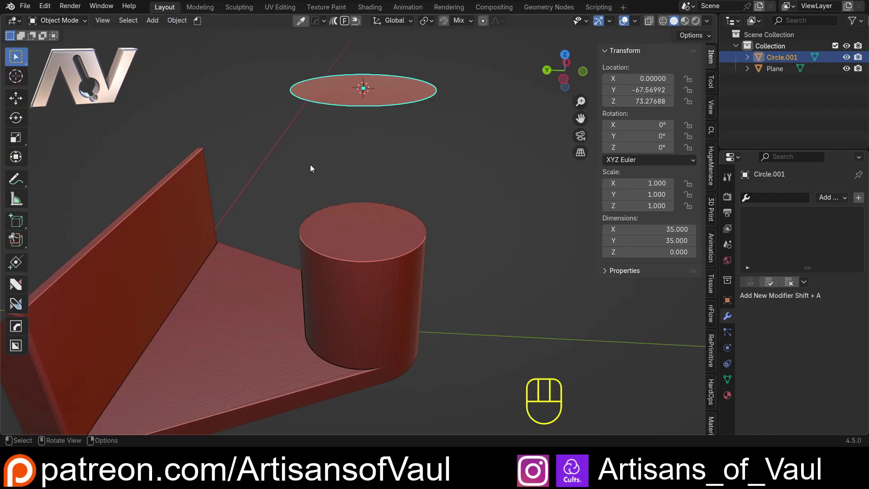
Select the floating disc above the cup and hide it with H
left_click(391, 164)
left_click(388, 109)
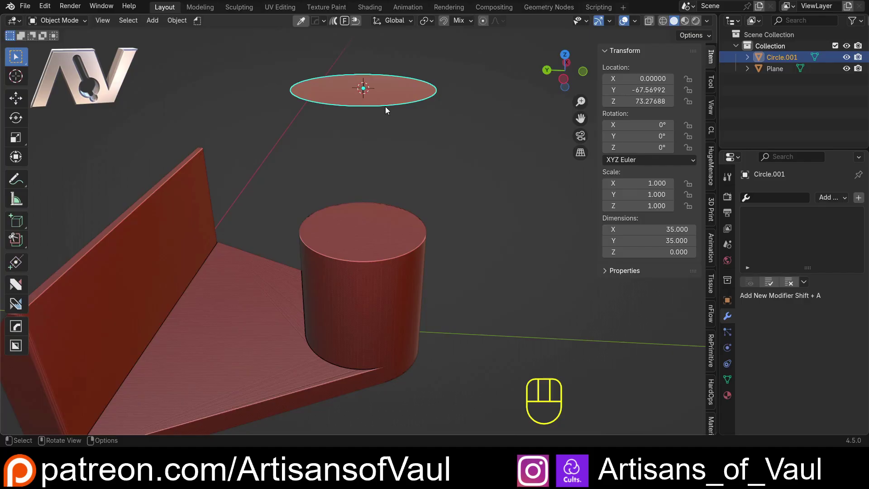
key("h")
left_click_drag(351, 104, 365, 86)
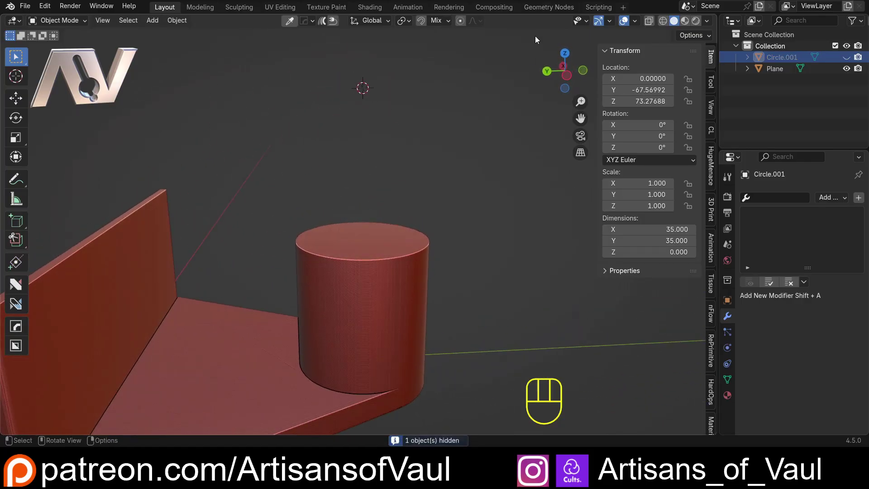
Add a narrower tall cylinder at the disc's position and lower it along Z into the cup
key("shift+a")
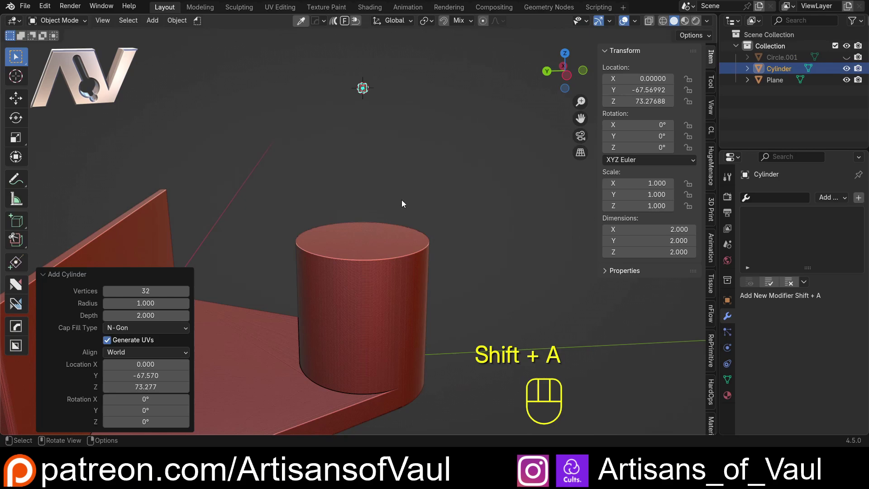
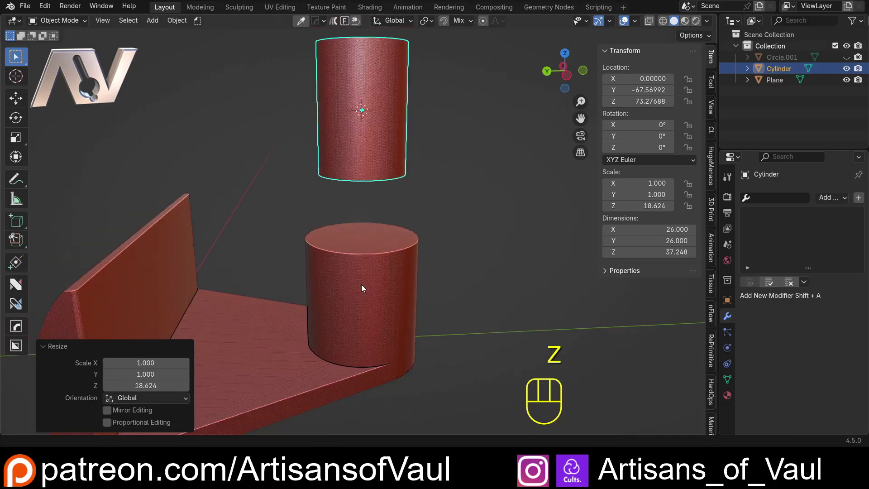
left_click(570, 80)
left_click_drag(456, 239, 459, 196)
key("g")
key("z")
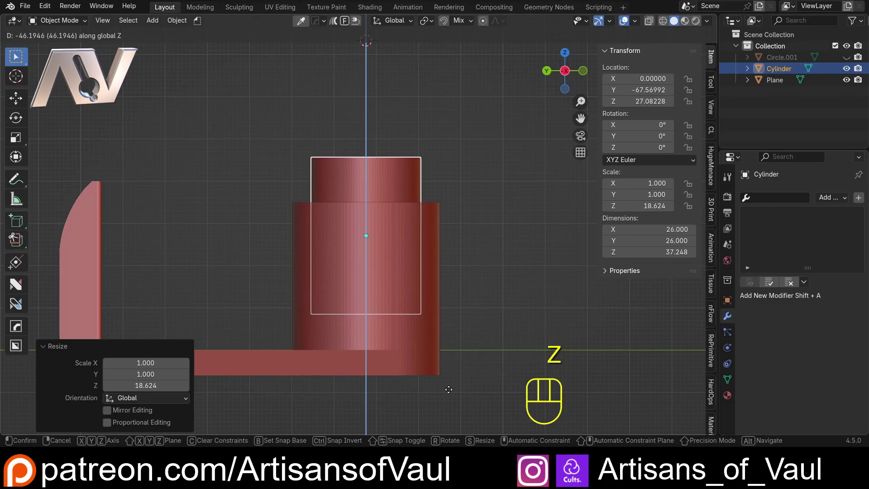
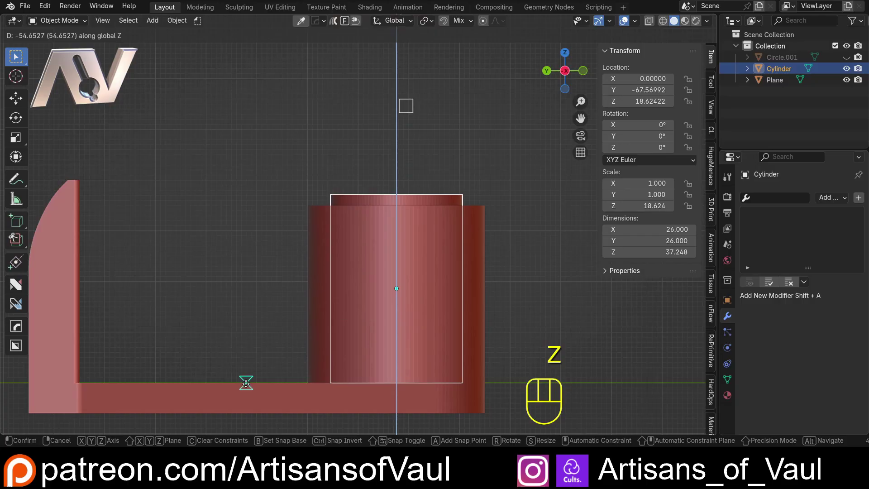
middle_click(277, 331)
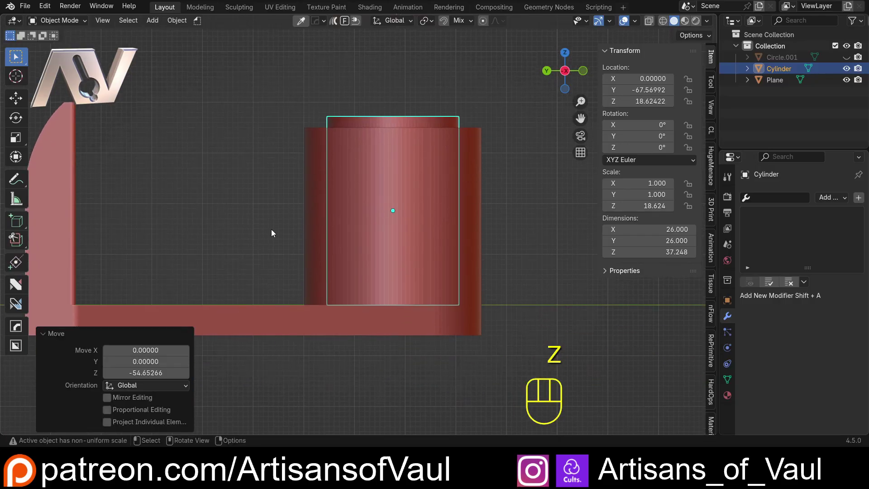
left_click_drag(248, 261, 259, 216)
left_click_drag(294, 260, 290, 301)
Nudge the tall cylinder slightly up along Z so it sticks out above the cup
left_click(566, 80)
left_click_drag(450, 215, 443, 247)
left_click(520, 149)
left_click(427, 79)
key("g")
key("z")
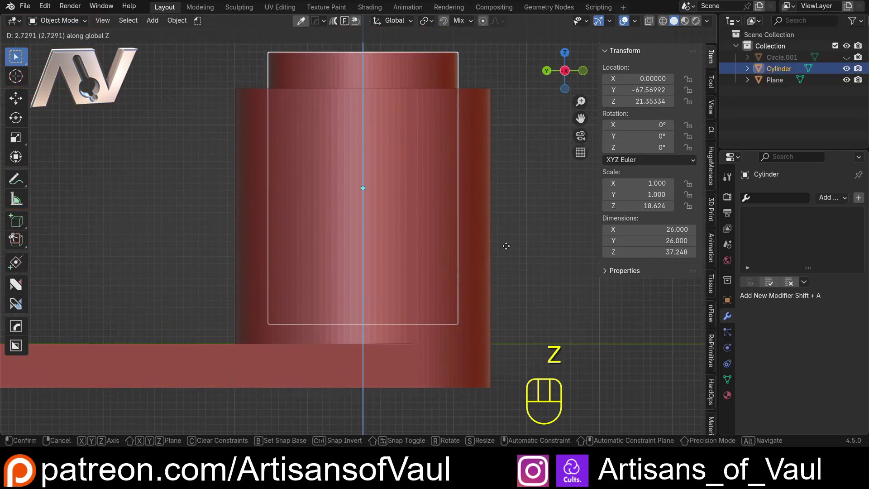
left_click(498, 293)
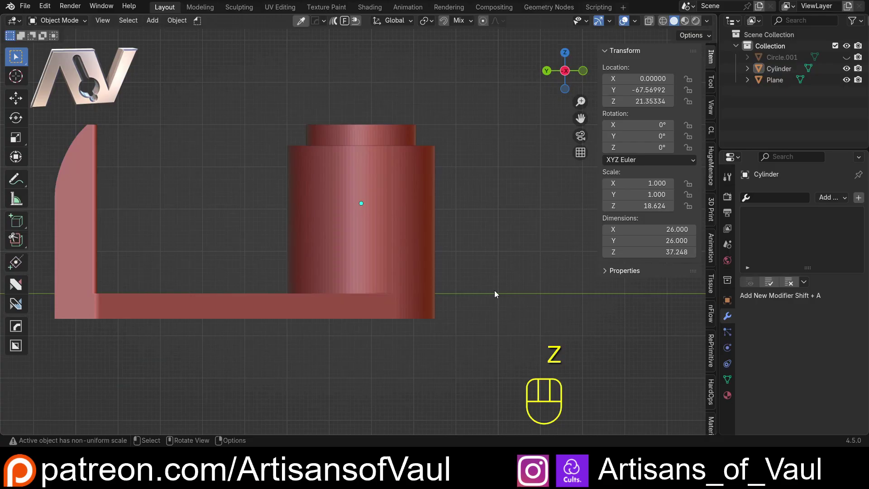
Select the tall cylinder, then add the bracket to the selection for a boolean
left_click(390, 117)
left_click(392, 132)
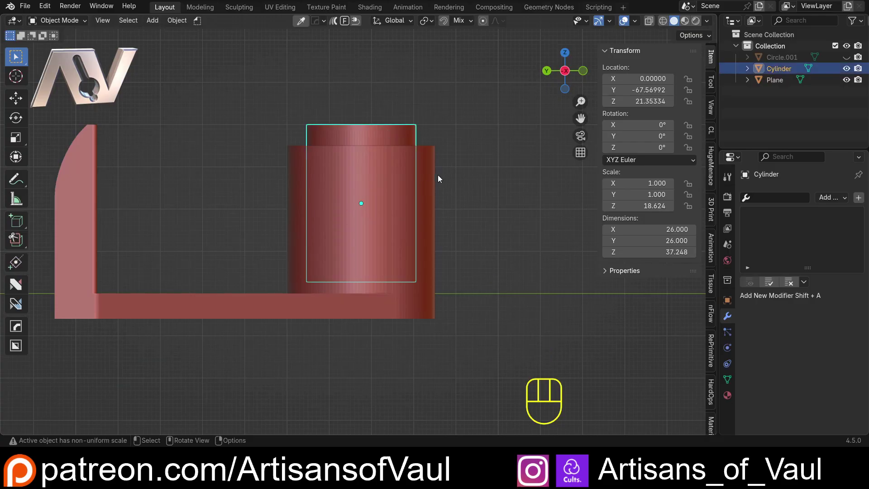
left_click(468, 150)
Subtract the tall cylinder from the cup with a Bool Tool difference (Ctrl+Numpad Minus)
key("ctrl+KP_Subtract")
left_click_drag(308, 127, 300, 167)
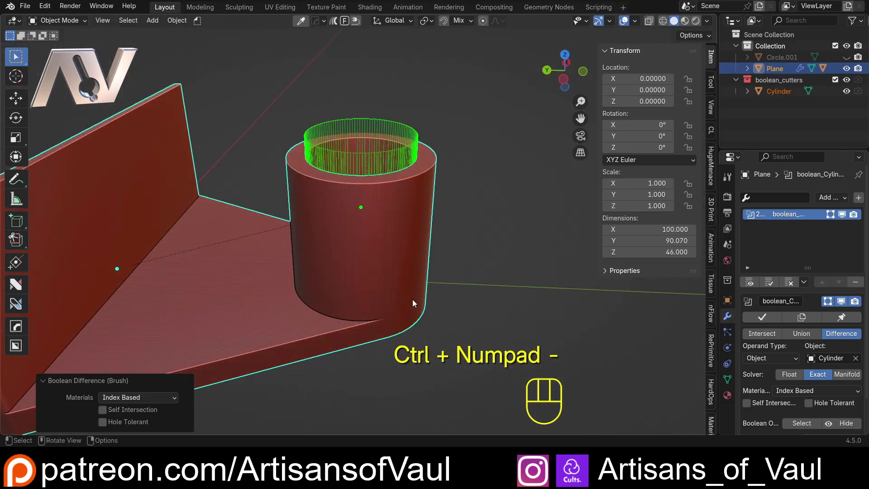
left_click_drag(237, 165, 259, 199)
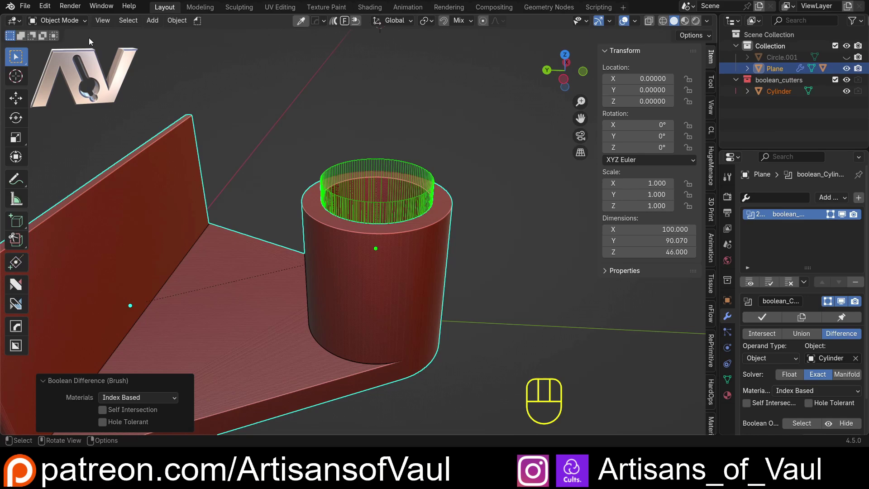
Check the Bool Tool add-on in Preferences, then select the wireframe cutter cylinder
left_click(53, 10)
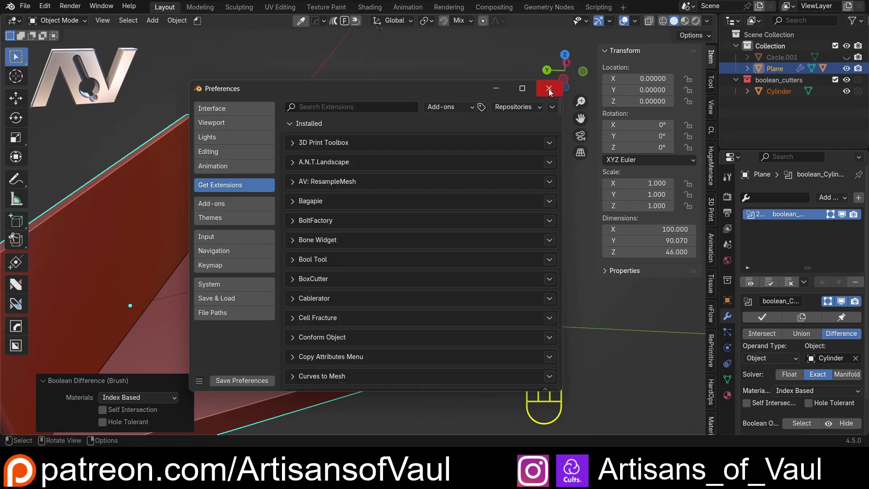
left_click(511, 223)
left_click(492, 126)
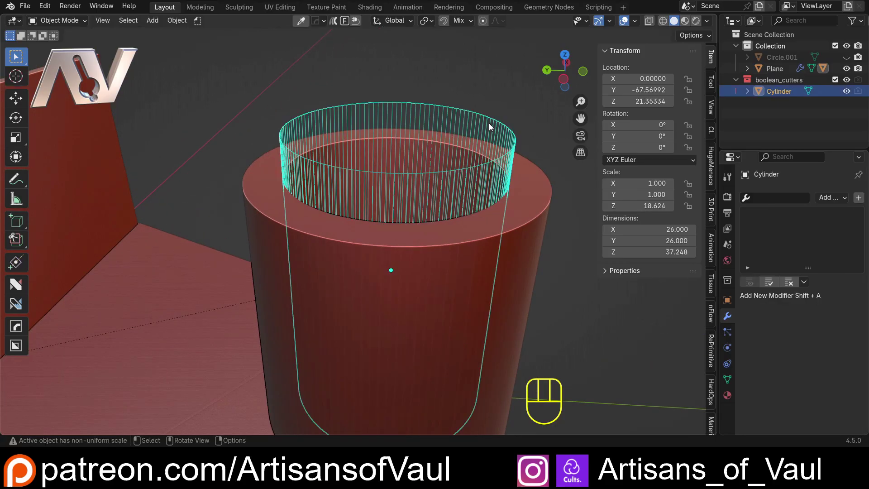
Hide the cutter, enter Edit Mode on the bracket and select the cup's outer top edge loop
key("h")
left_click_drag(424, 176, 423, 147)
left_click(404, 195)
key("Tab")
middle_click(409, 180)
left_click(408, 200)
left_click_drag(404, 201, 397, 226)
Bevel the rim edge loop into a single-segment chamfer and return to Object Mode
key("ctrl+b")
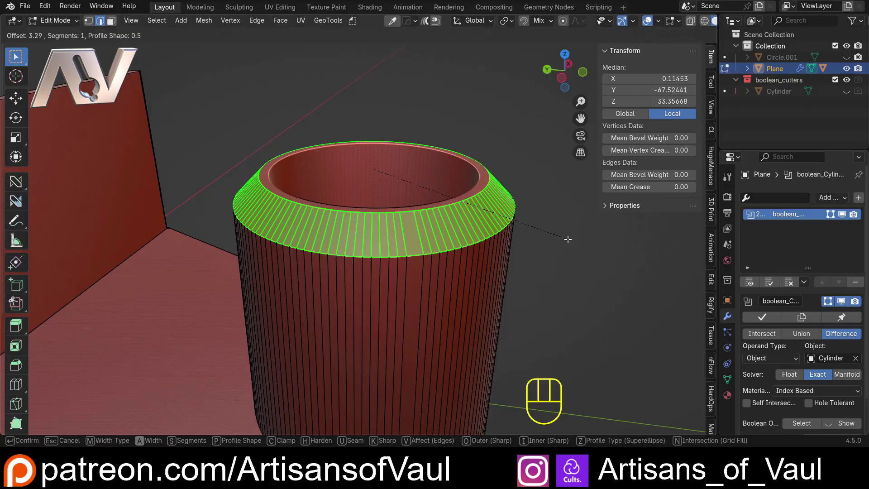
left_click(568, 239)
key("Tab")
left_click(406, 159)
Orbit around the finished bracket to inspect the chamfered cup from all sides
left_click_drag(372, 185, 424, 169)
left_click_drag(426, 168, 419, 172)
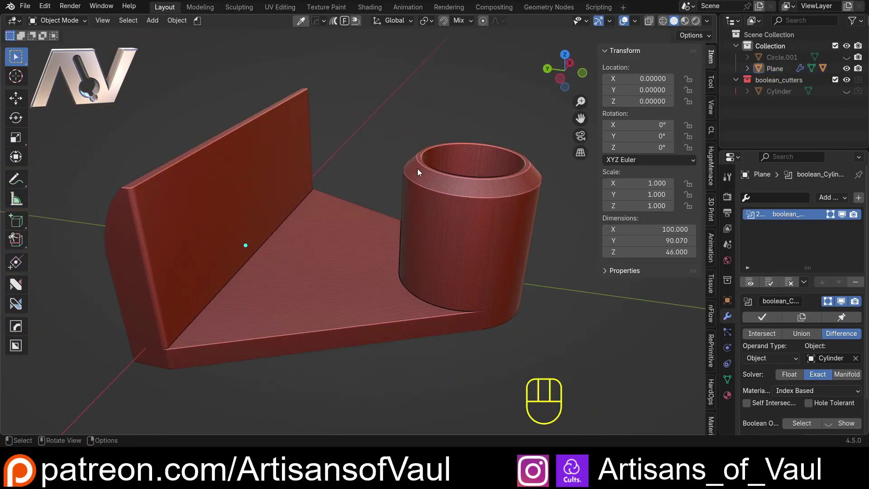
left_click_drag(427, 175, 379, 206)
left_click_drag(398, 185, 361, 254)
left_click_drag(367, 249, 394, 225)
left_click_drag(397, 234, 417, 219)
left_click_drag(416, 221, 434, 209)
left_click(431, 229)
left_click_drag(443, 219, 412, 244)
left_click_drag(428, 224, 415, 251)
left_click_drag(412, 266, 445, 243)
left_click_drag(444, 251, 410, 265)
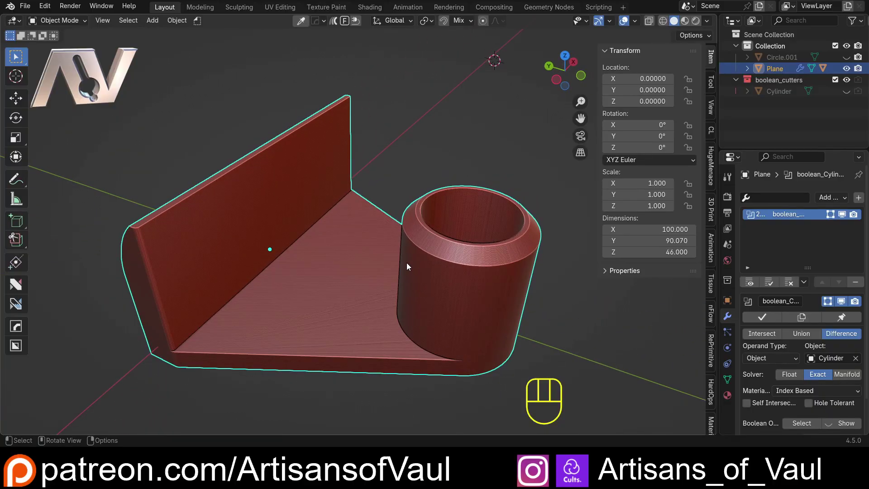